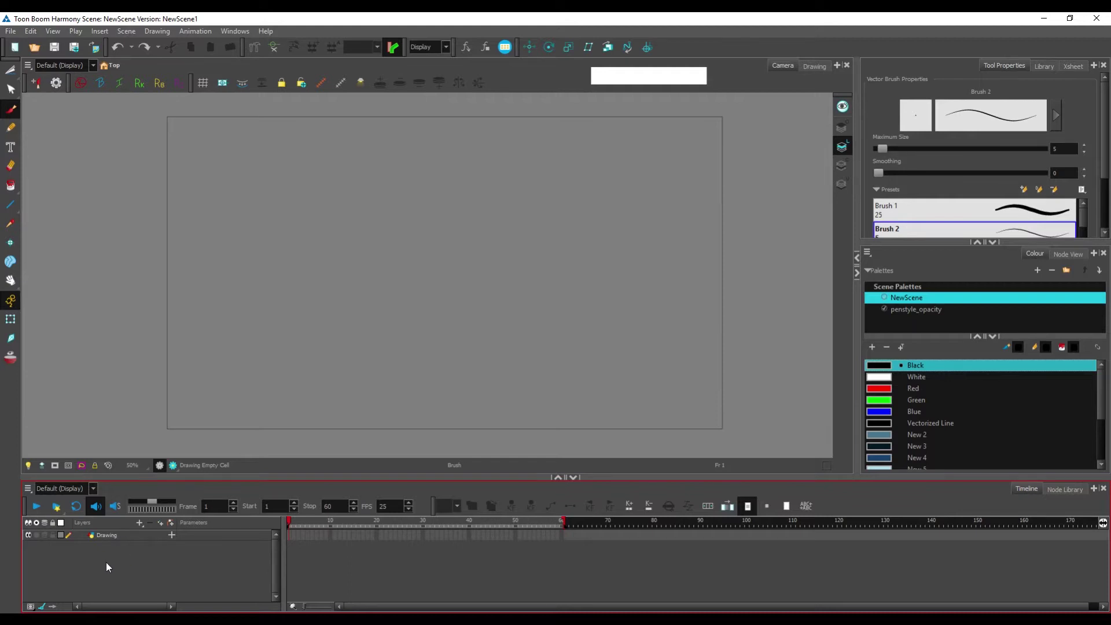
Step: Rename the scene's Drawing layer to 'vectors' and confirm the new name
left_click(112, 540)
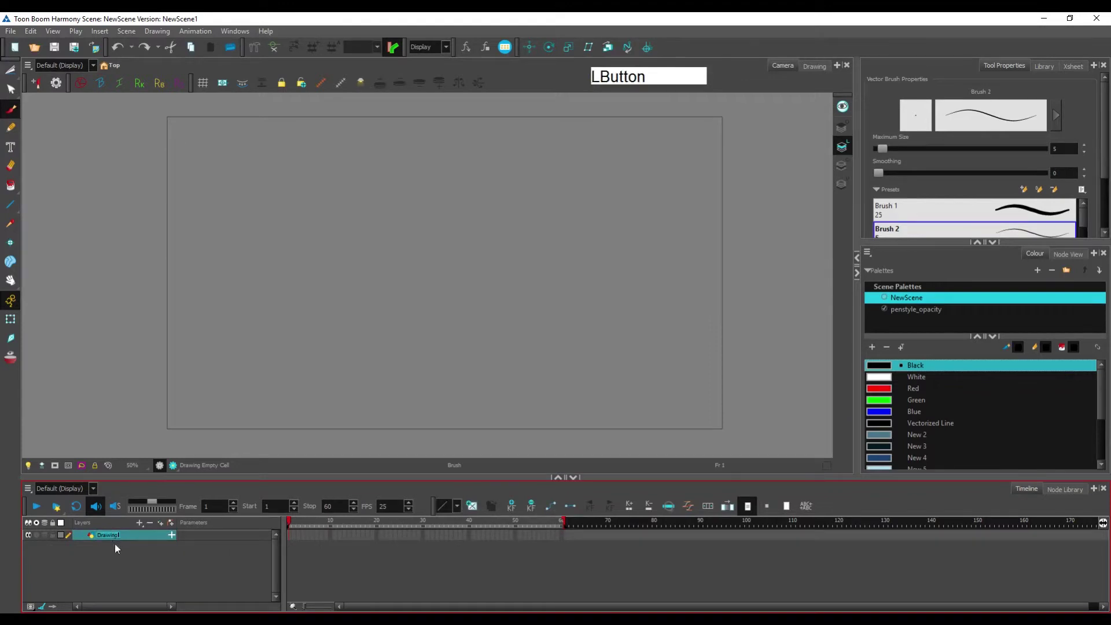
key("v")
key("e")
key("o")
key("r")
key("s")
key("Return")
key("KP_Enter")
left_click(583, 333)
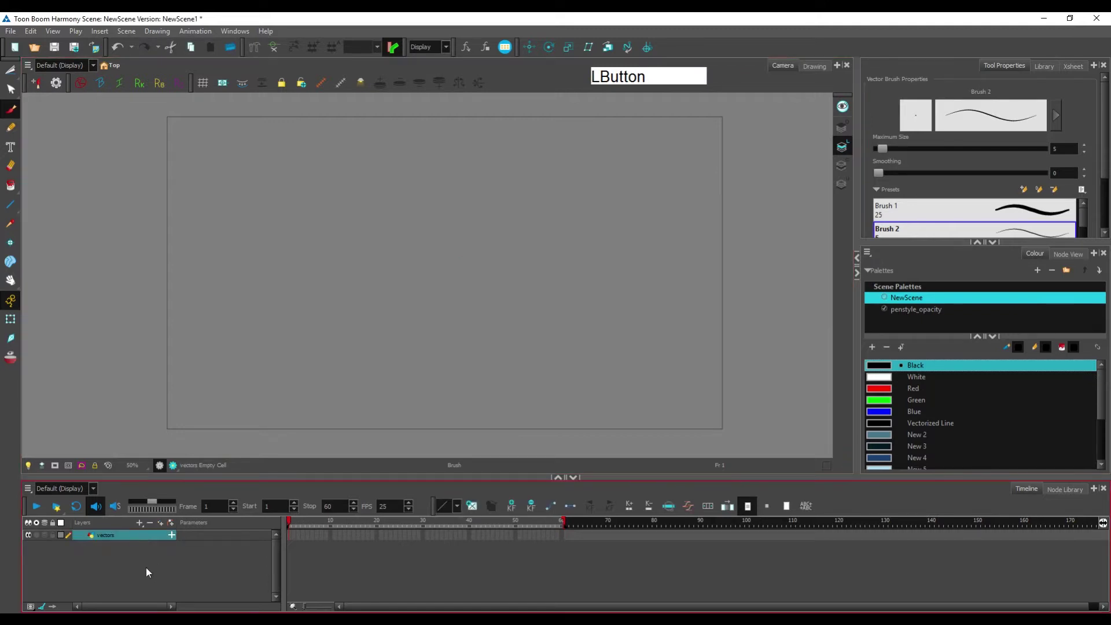
Step: Add a drawing layer named 'bitmap' with overlay, line, colour and underlay art all set to Bitmap
key("ctrl+r")
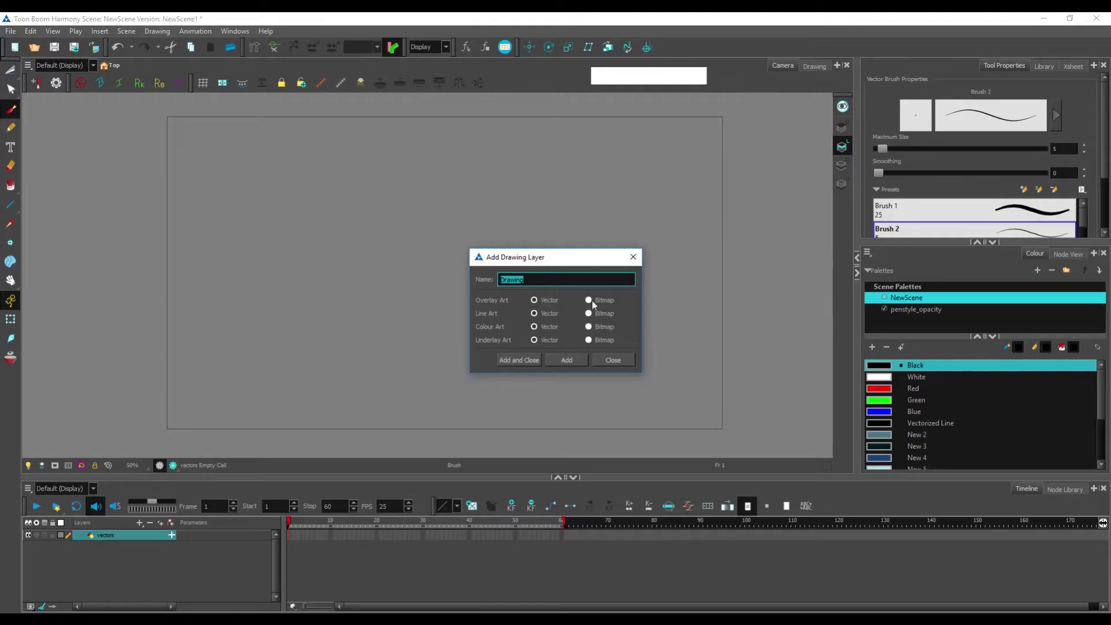
left_click(595, 304)
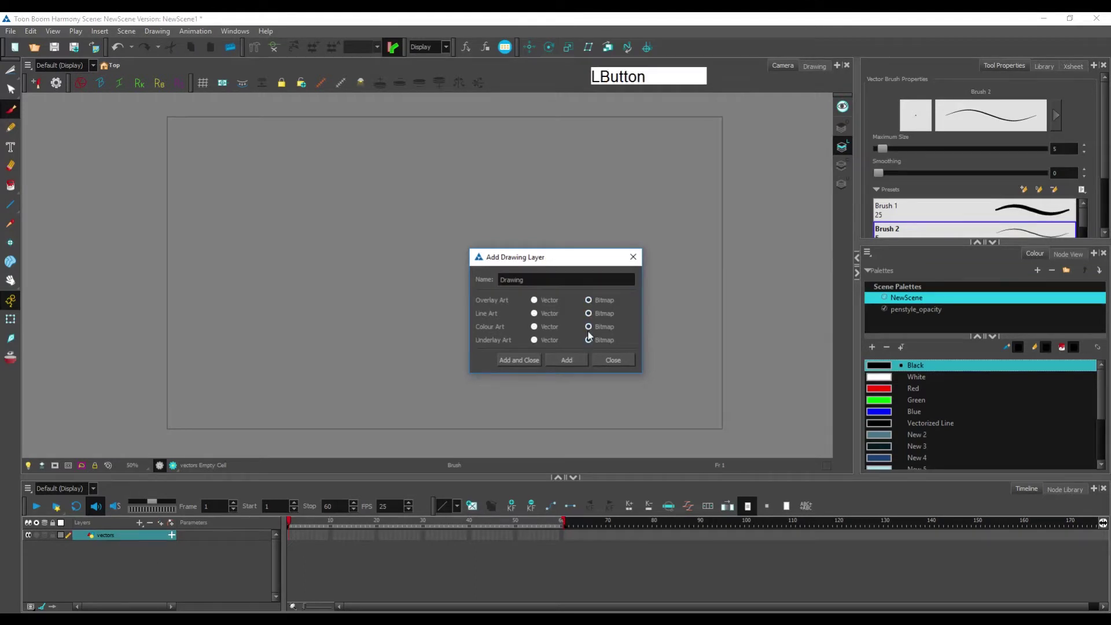
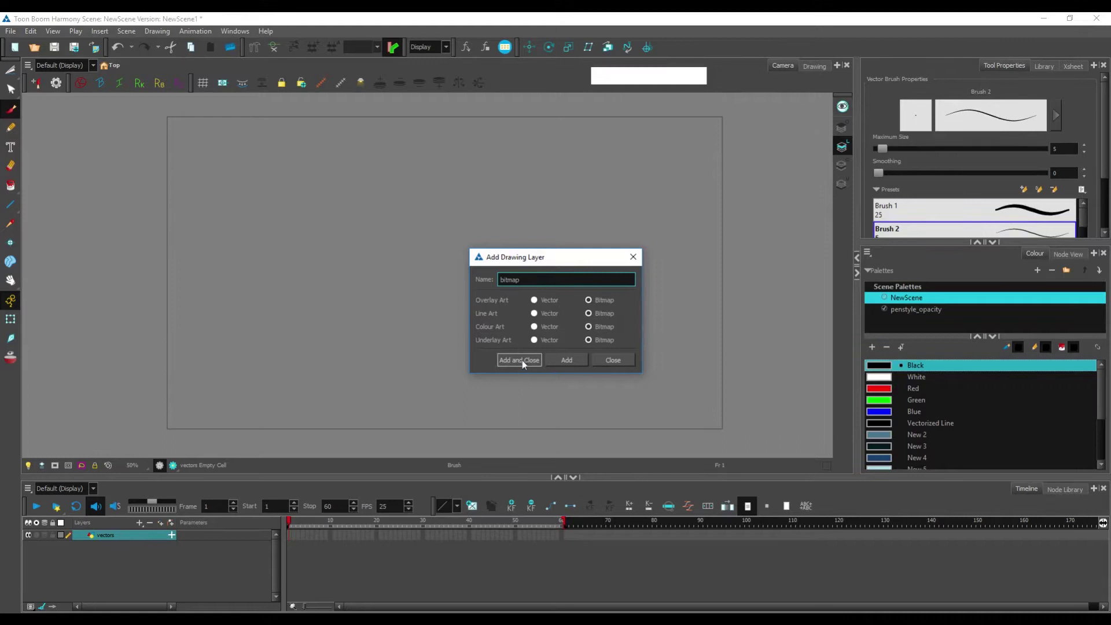
left_click(528, 363)
left_click(125, 553)
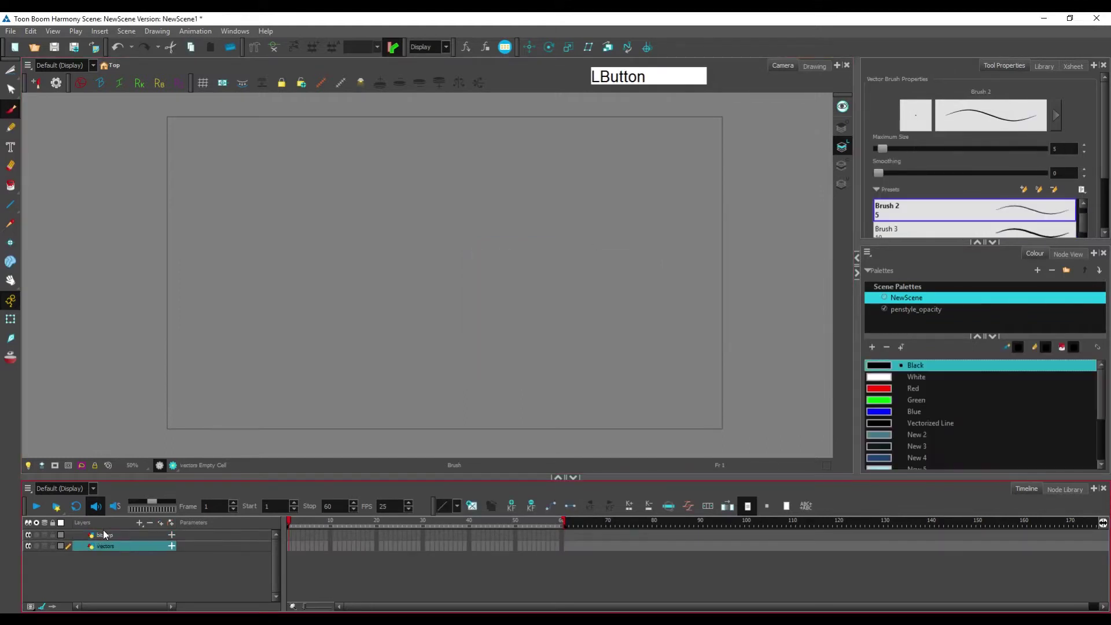
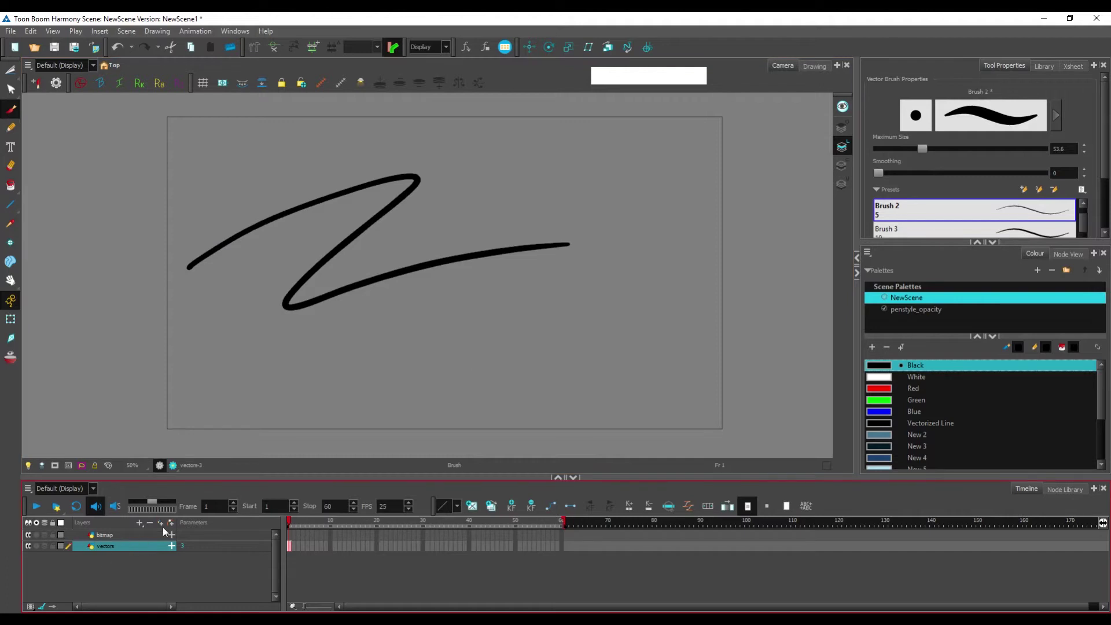
Step: Make the bitmap layer active and choose the Soft Lead brush preset
left_click(125, 541)
left_click(1108, 154)
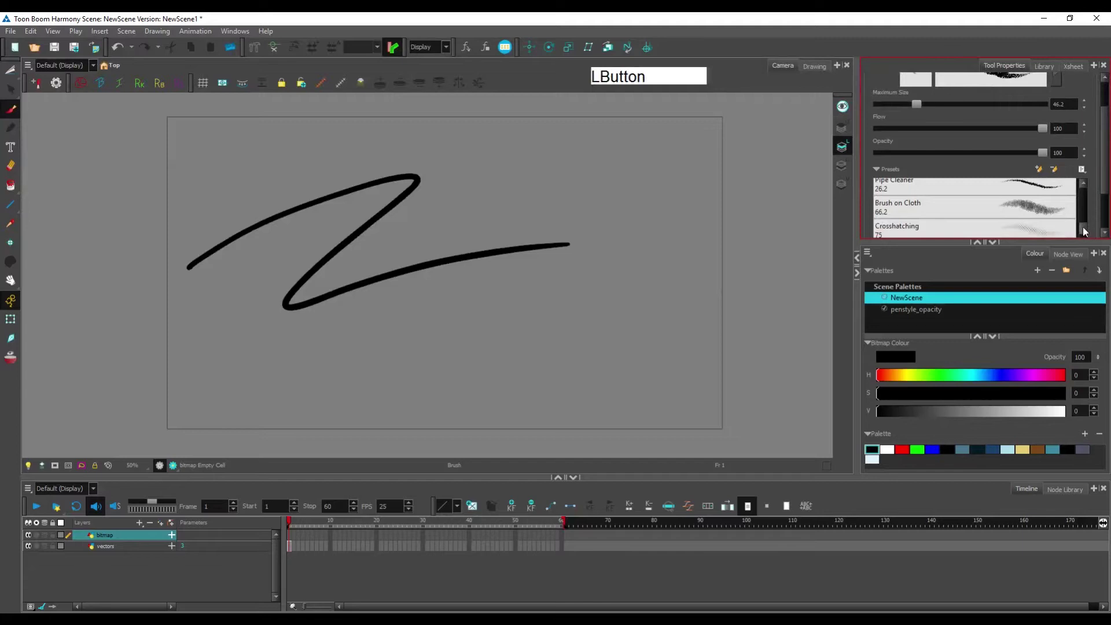
left_click(990, 191)
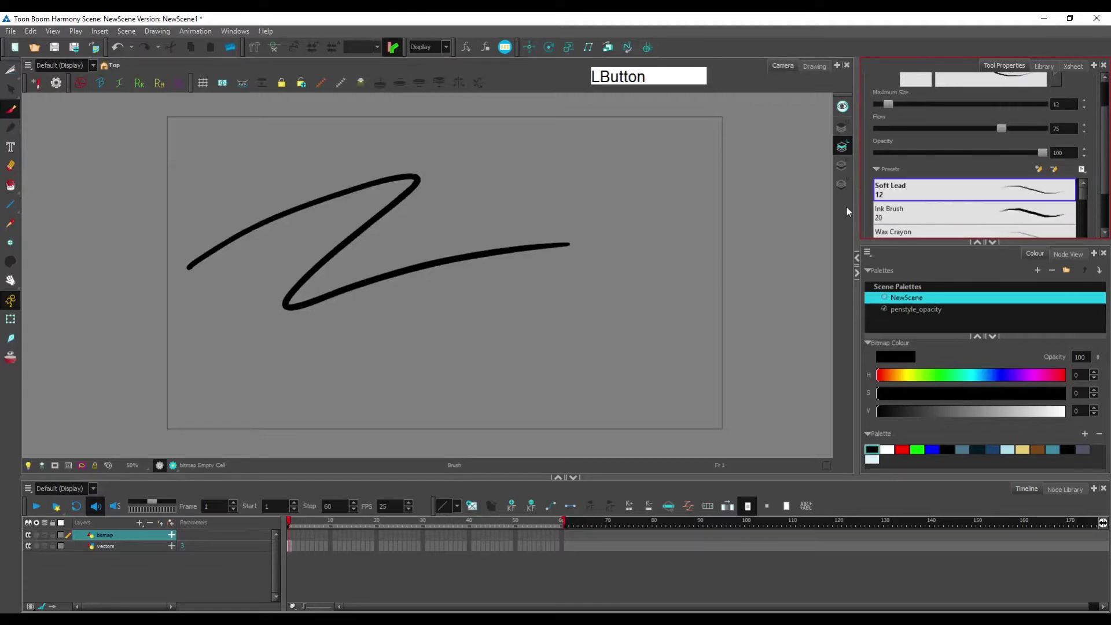
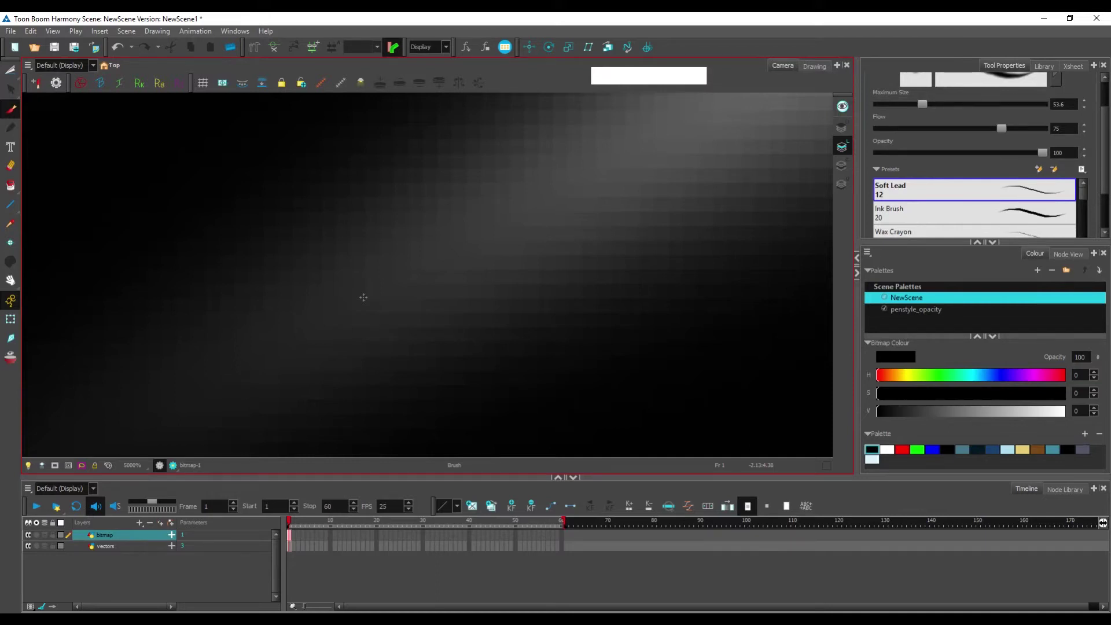
left_click(560, 78)
key("ctrl+alt+space")
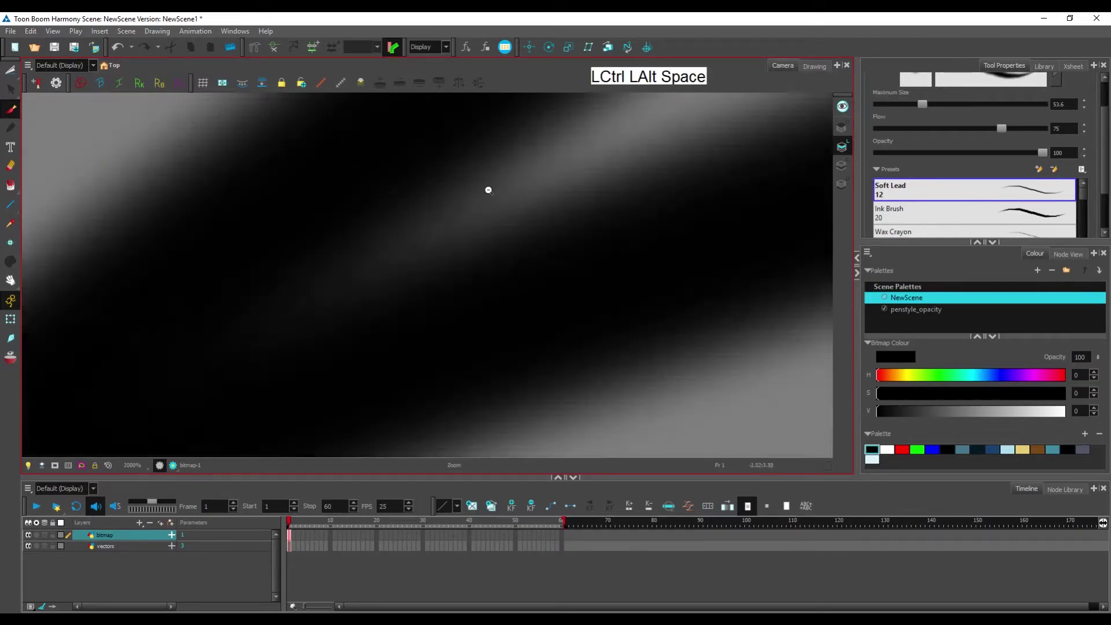
key("ctrl+space")
left_click(488, 206)
left_click(394, 352)
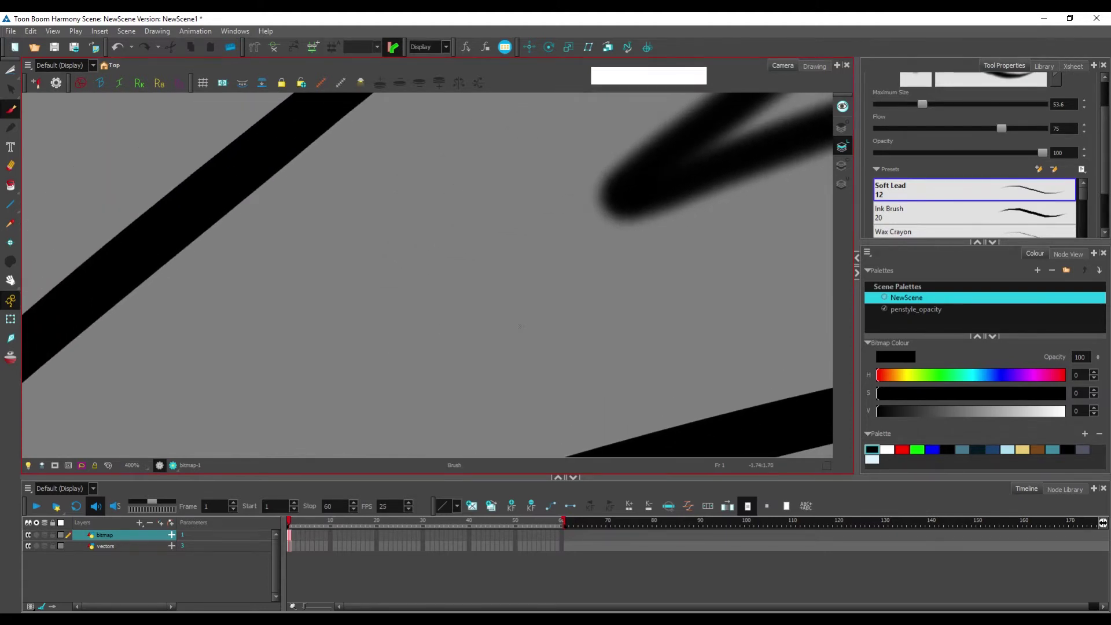
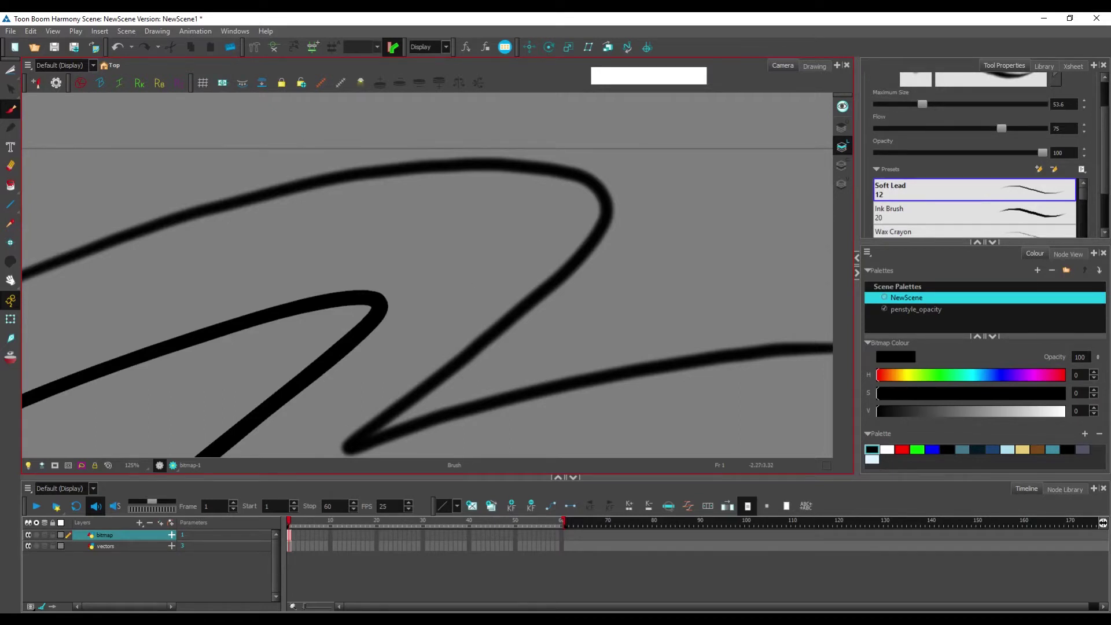
Step: Paint several grainy Brush on Cloth strokes on the bitmap layer beside the soft stroke
left_click(1108, 146)
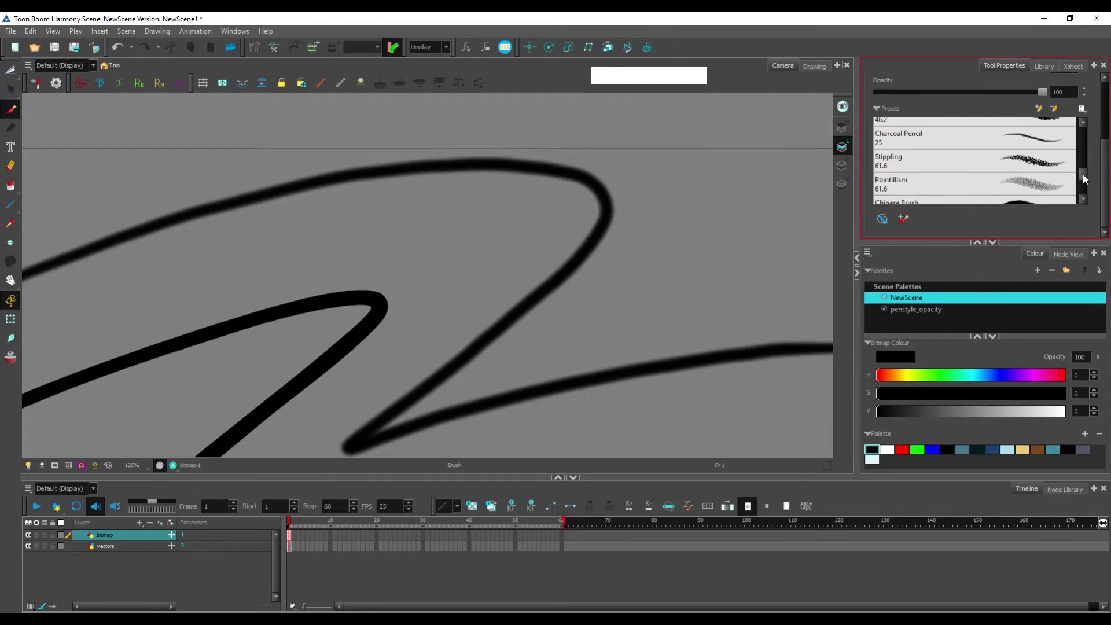
left_click(1087, 181)
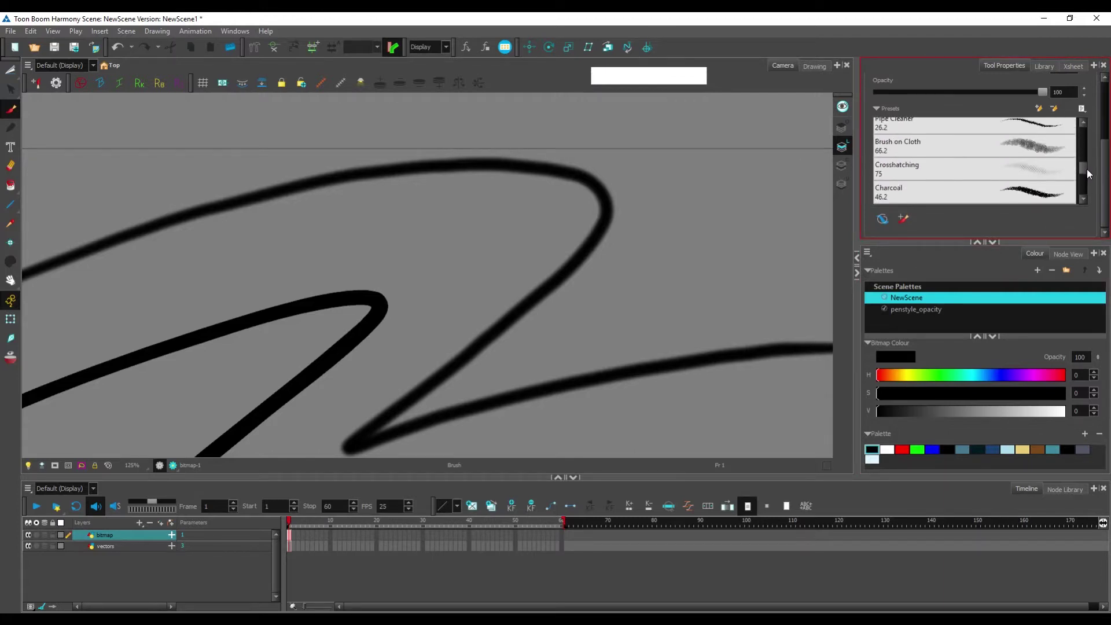
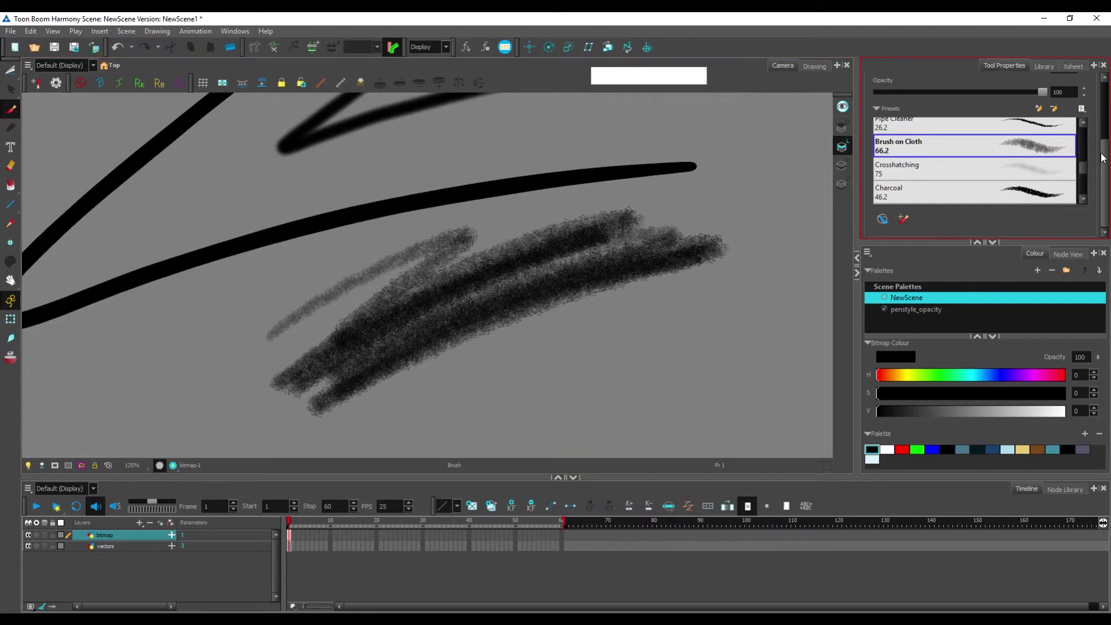
left_click(1107, 158)
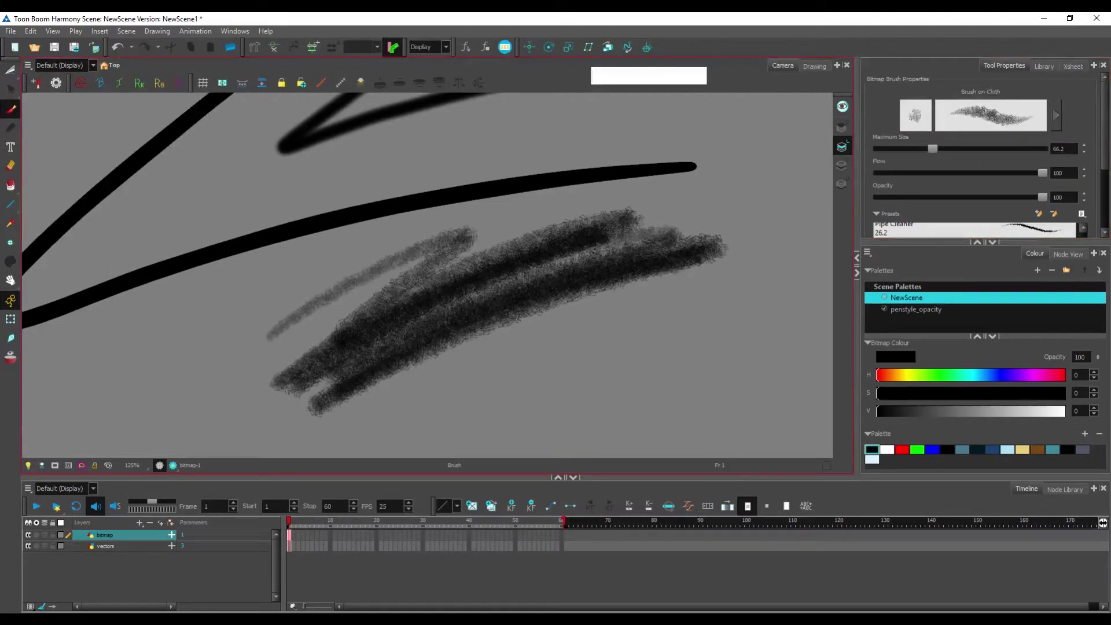
left_click(751, 64)
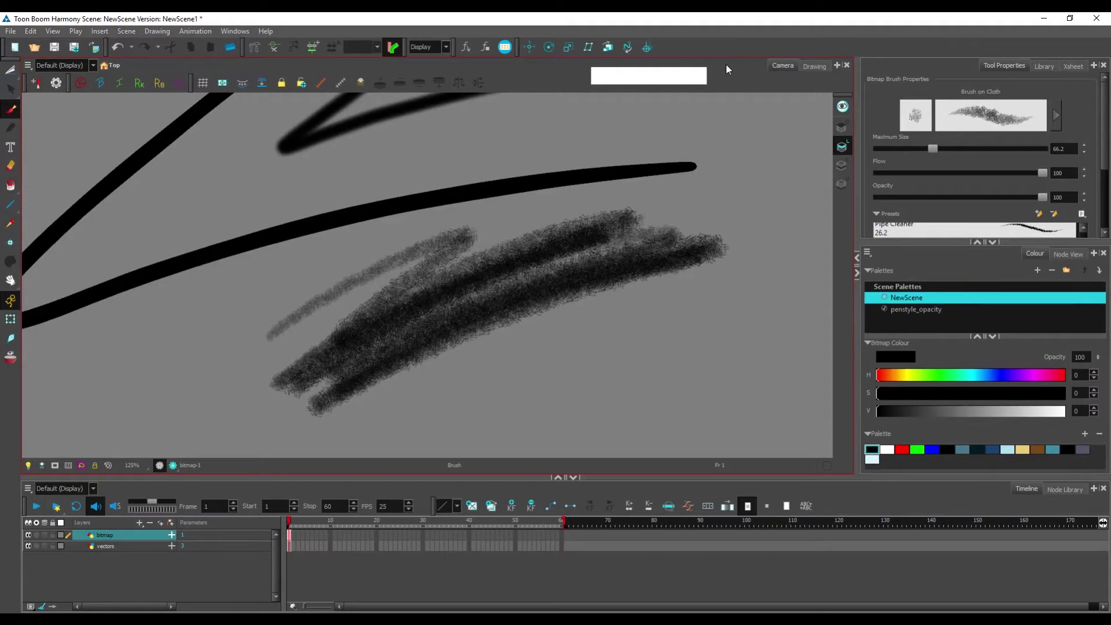
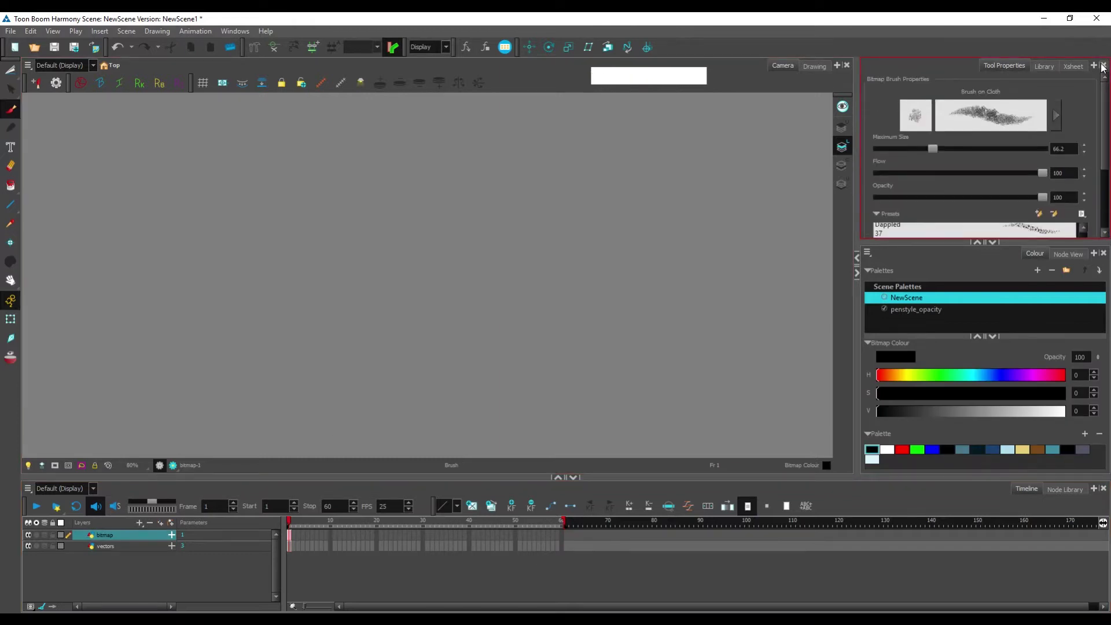
Step: Browse the presets, choose Pastel at size 120.2, undo its test stroke and show its size settings
left_click(1106, 126)
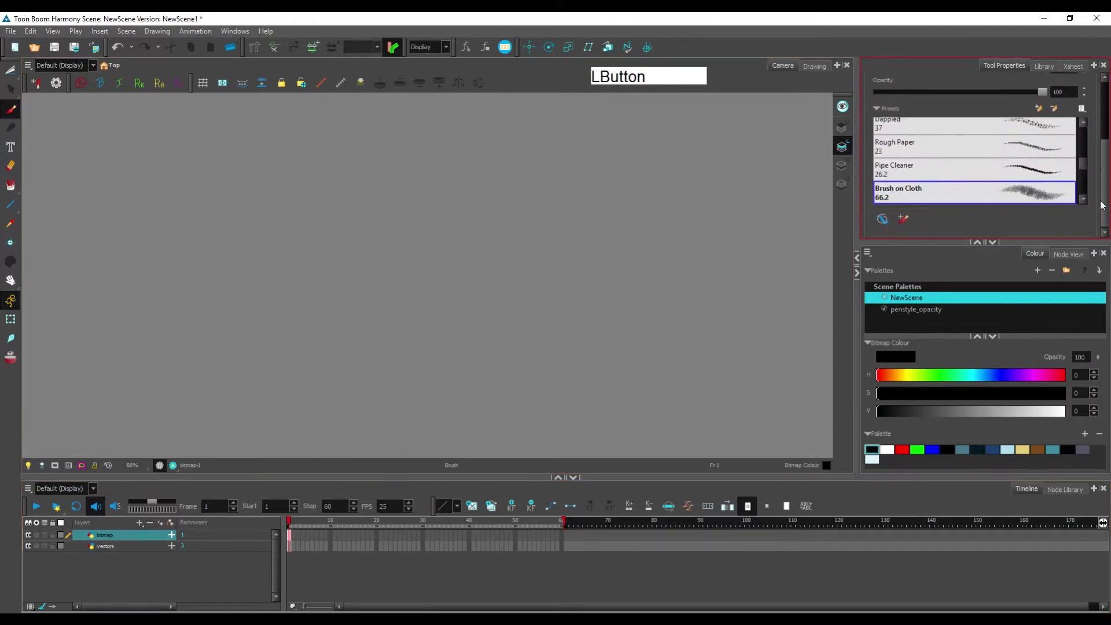
left_click(1088, 169)
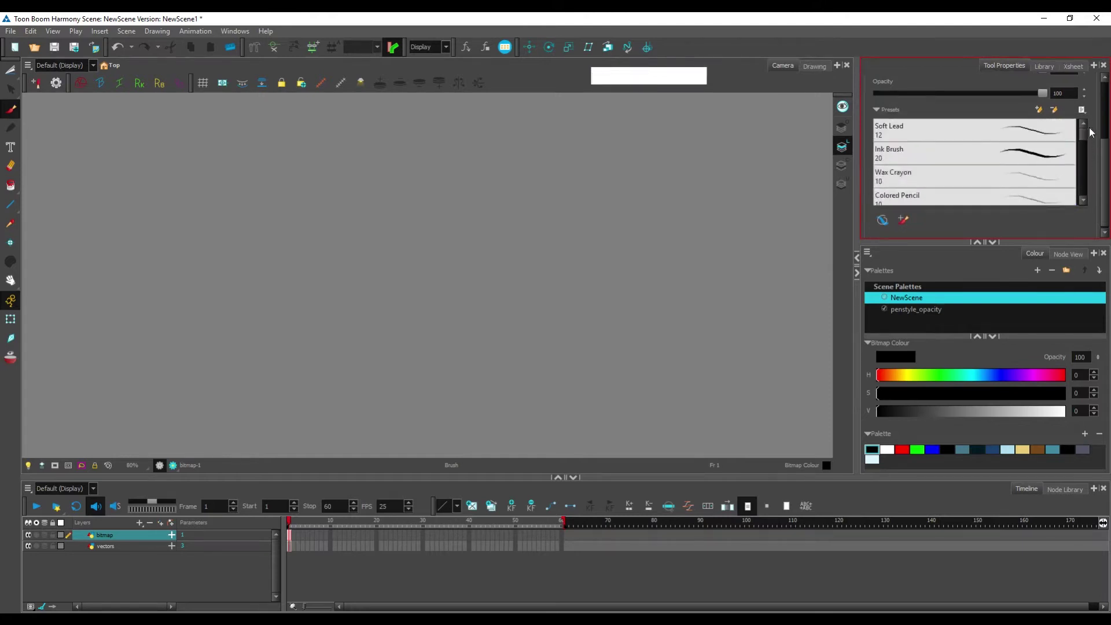
left_click(1108, 149)
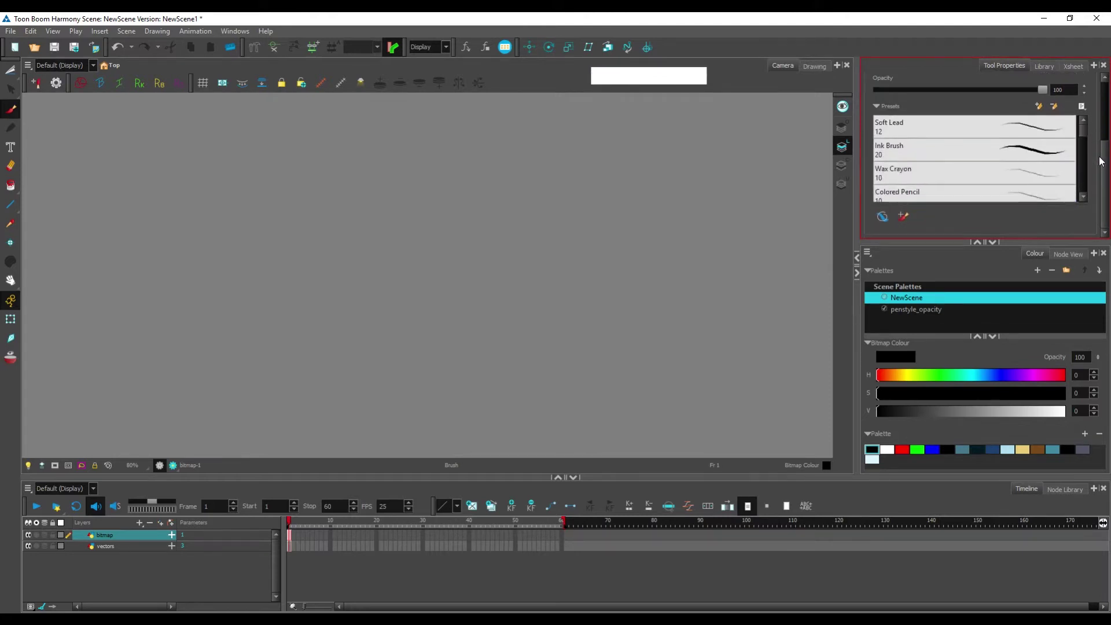
left_click(1107, 170)
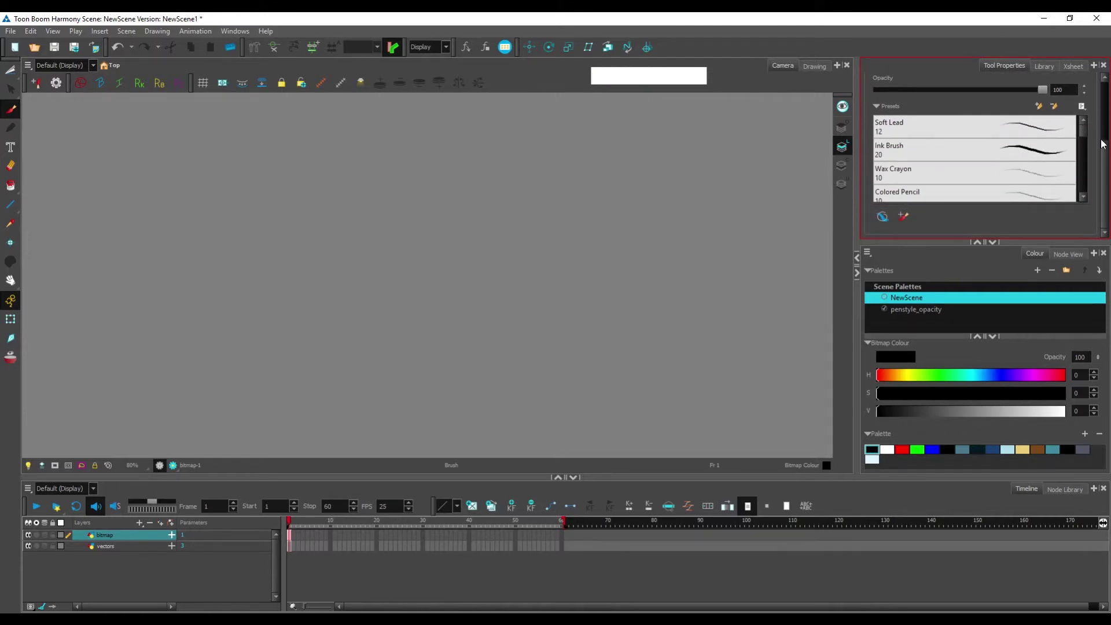
left_click(1107, 150)
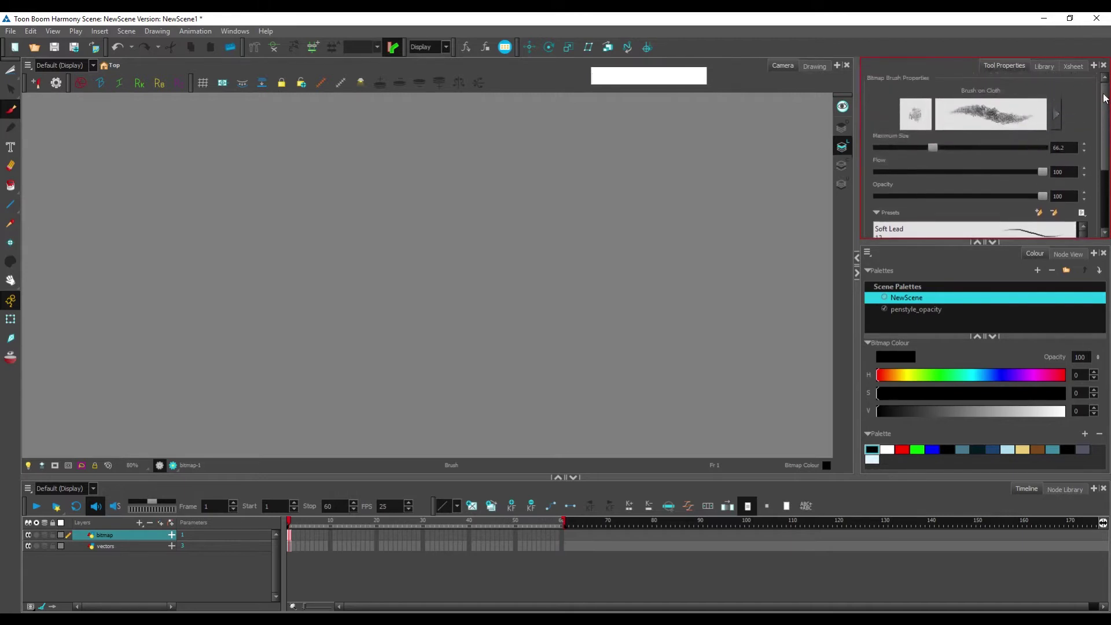
left_click(1088, 181)
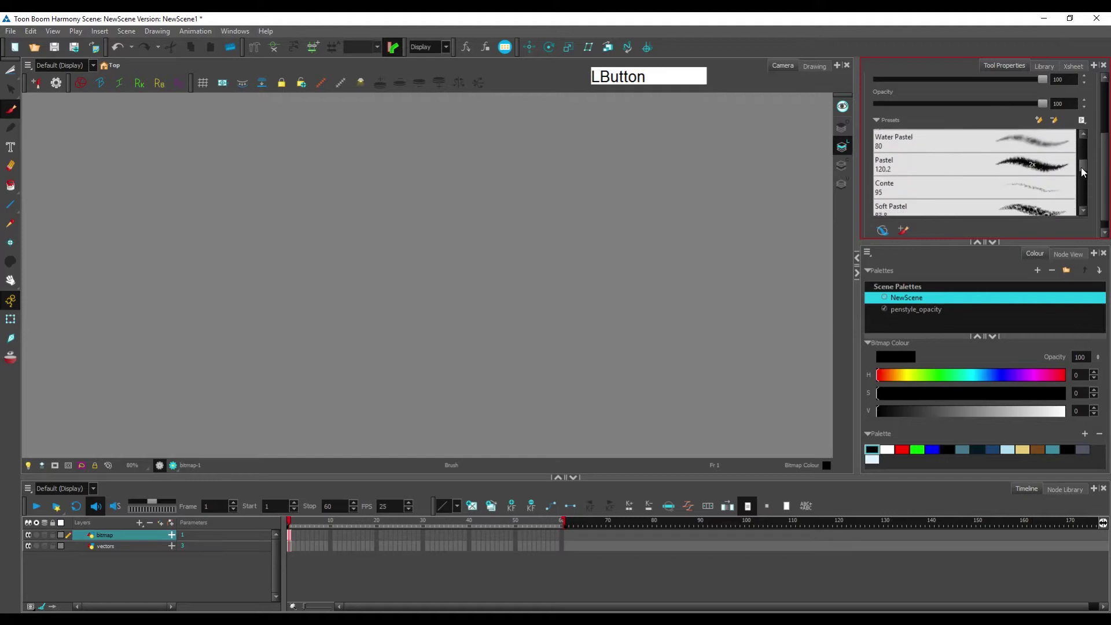
left_click(1052, 188)
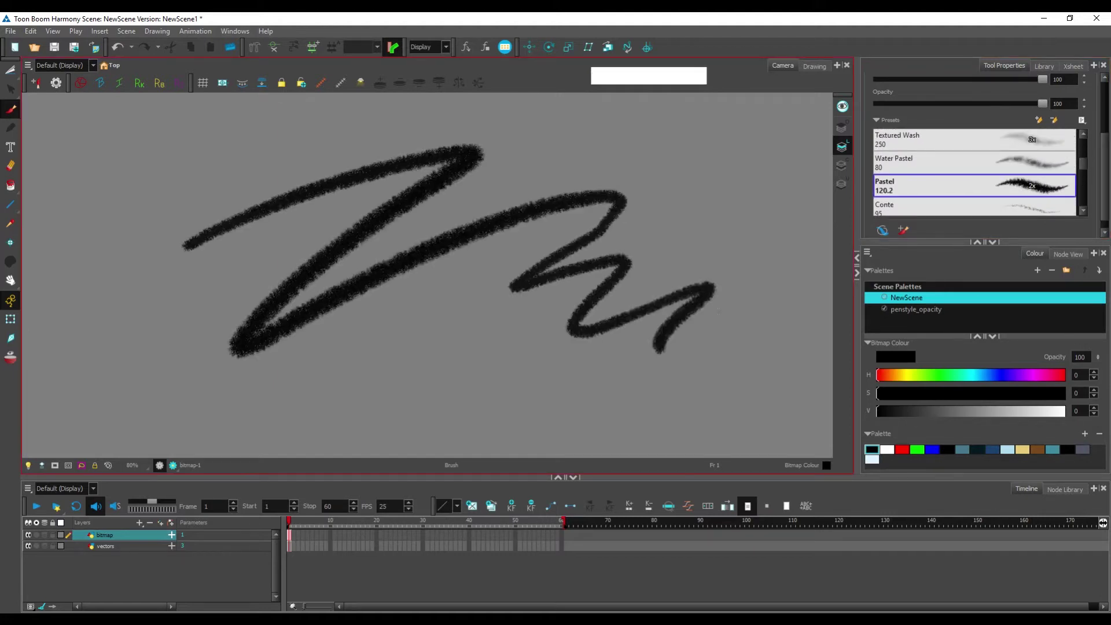
key("ctrl+z")
left_click(1105, 164)
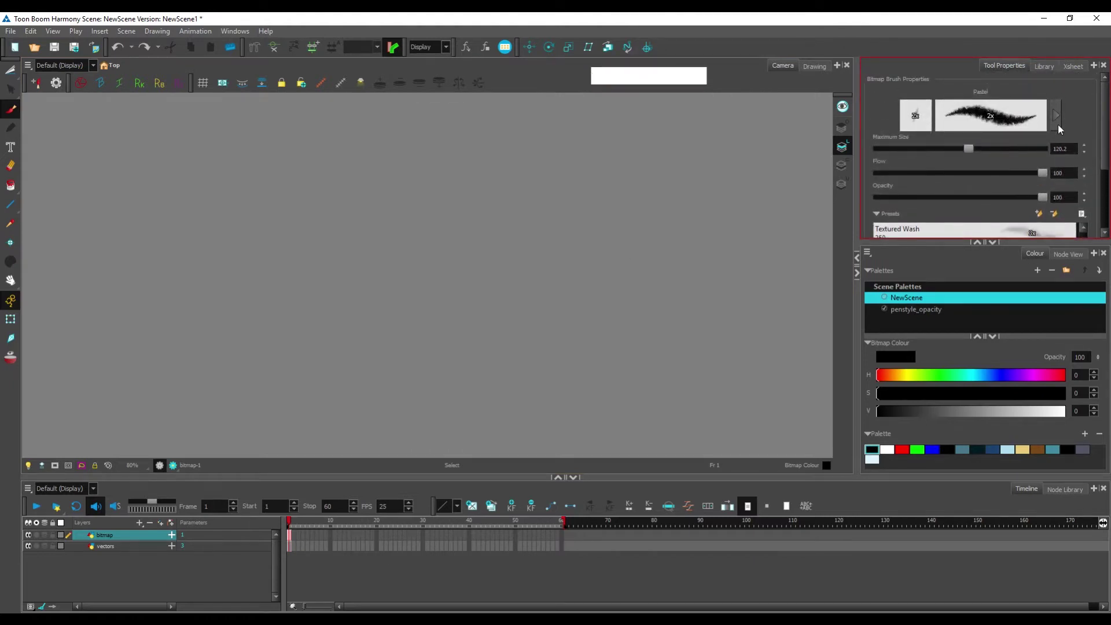
Step: Show the Pastel brush's Bitmap Brush Properties window with Tip, Paper Texture, Transparency and expanded Randomness
left_click(1059, 120)
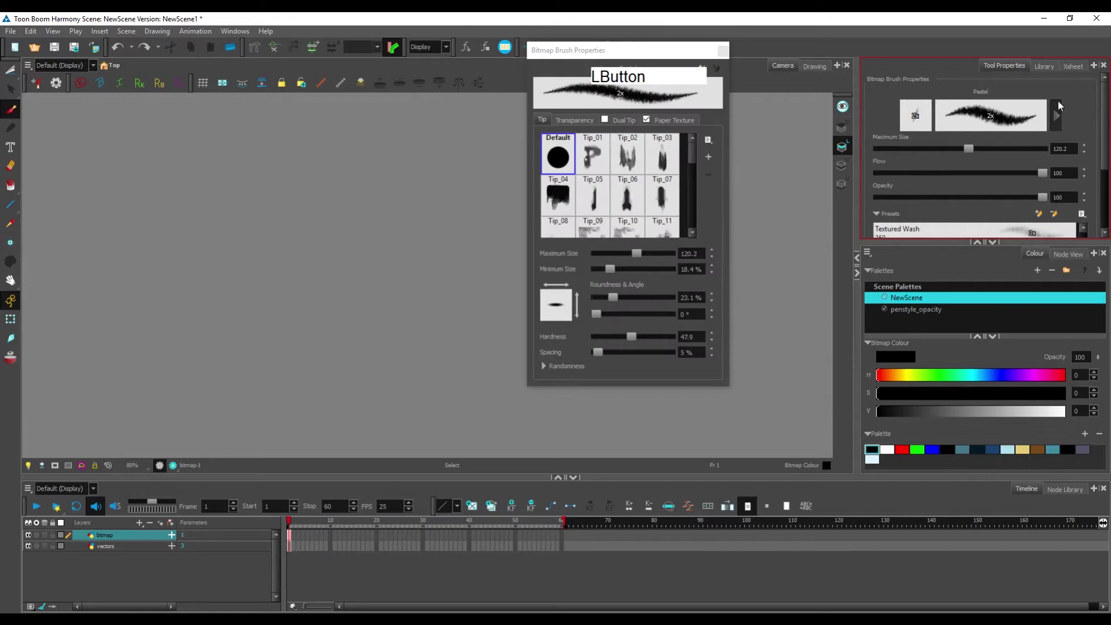
left_click(636, 54)
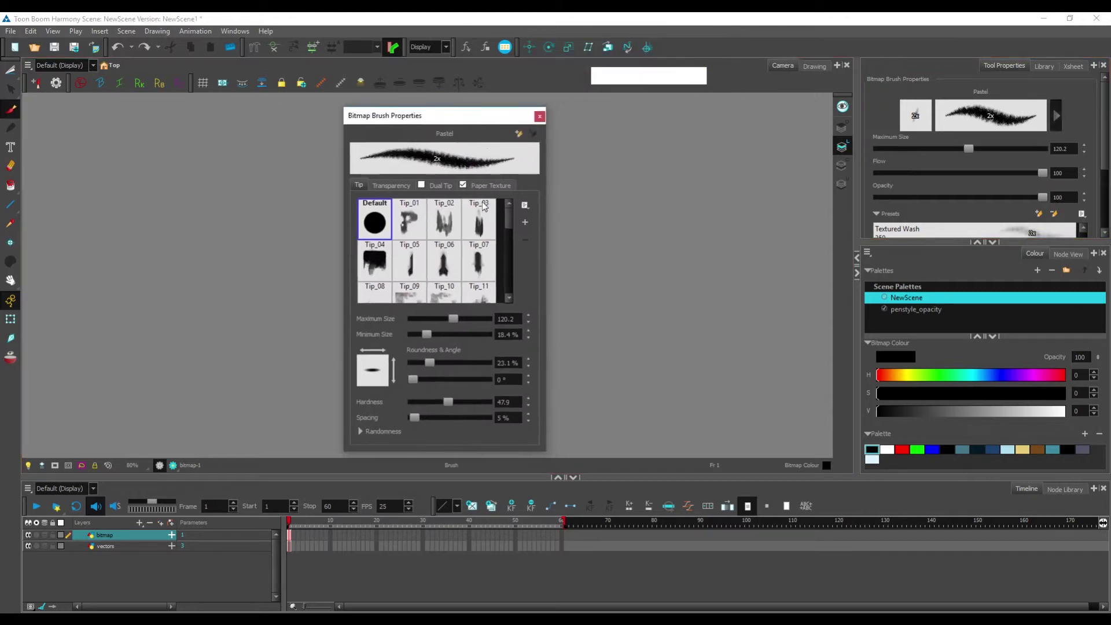
left_click(401, 190)
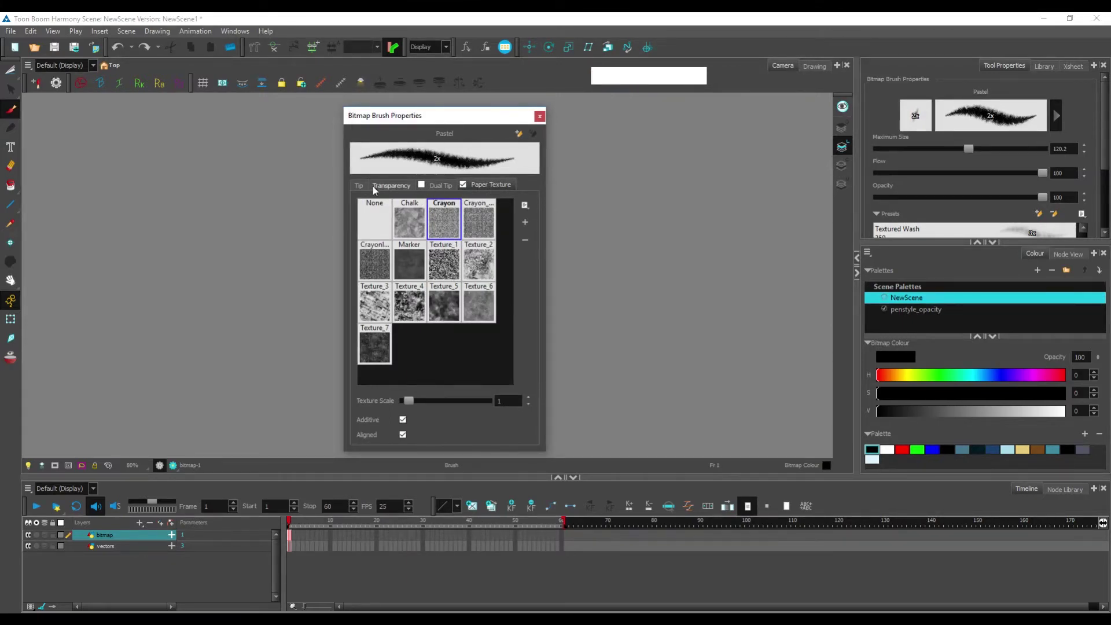
left_click(364, 190)
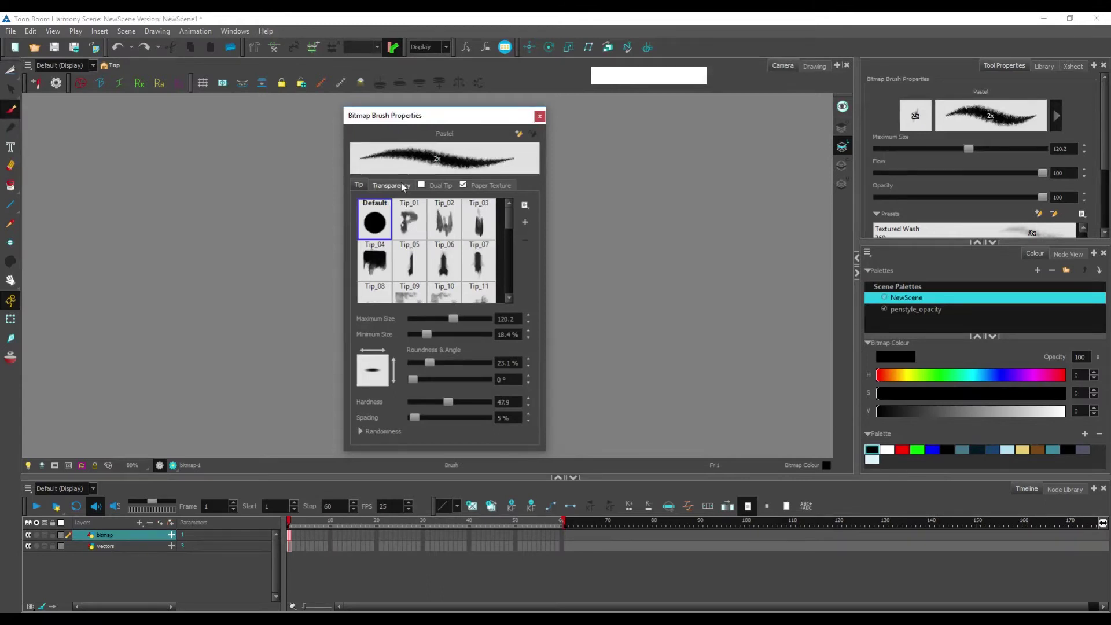
left_click(513, 219)
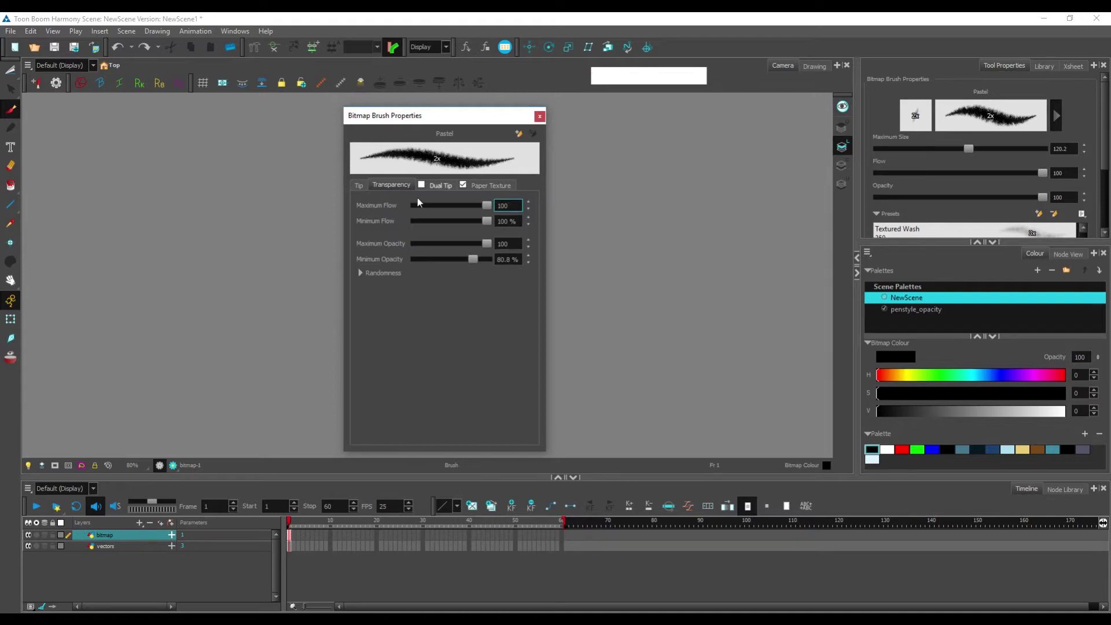
left_click(363, 273)
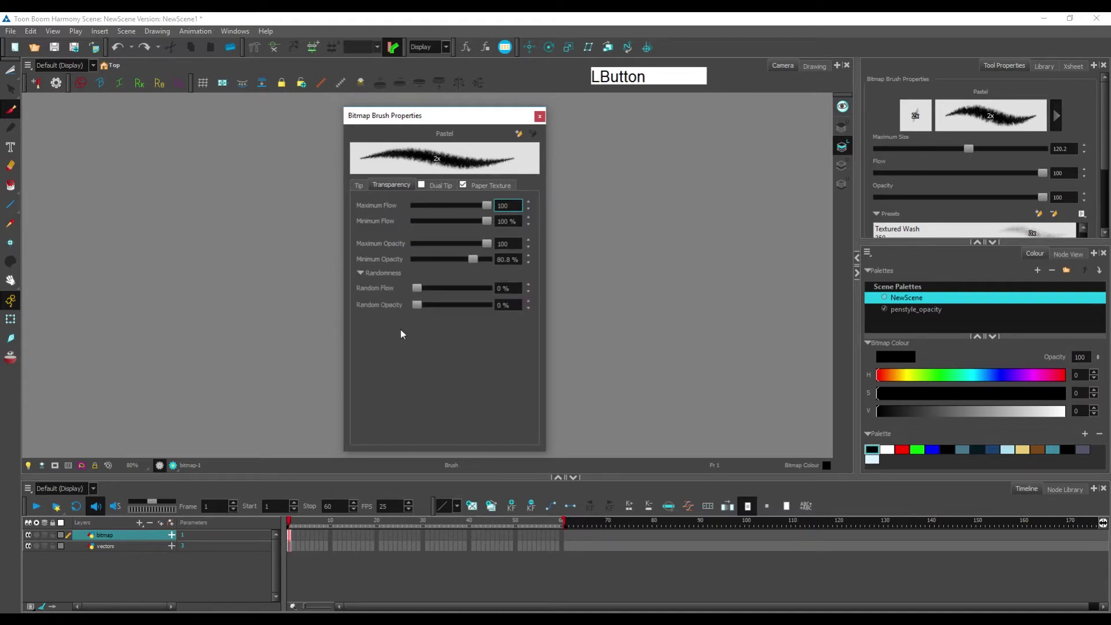
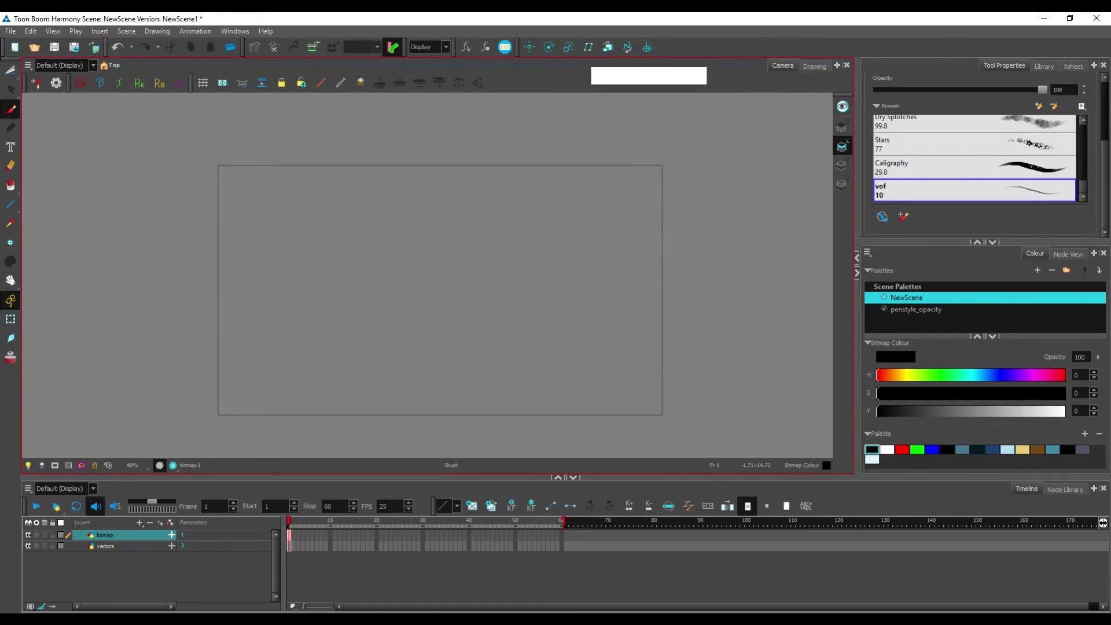
Step: Bring up the Scene menu so Scene Settings can be reached
left_click(566, 77)
key("space")
left_click(447, 239)
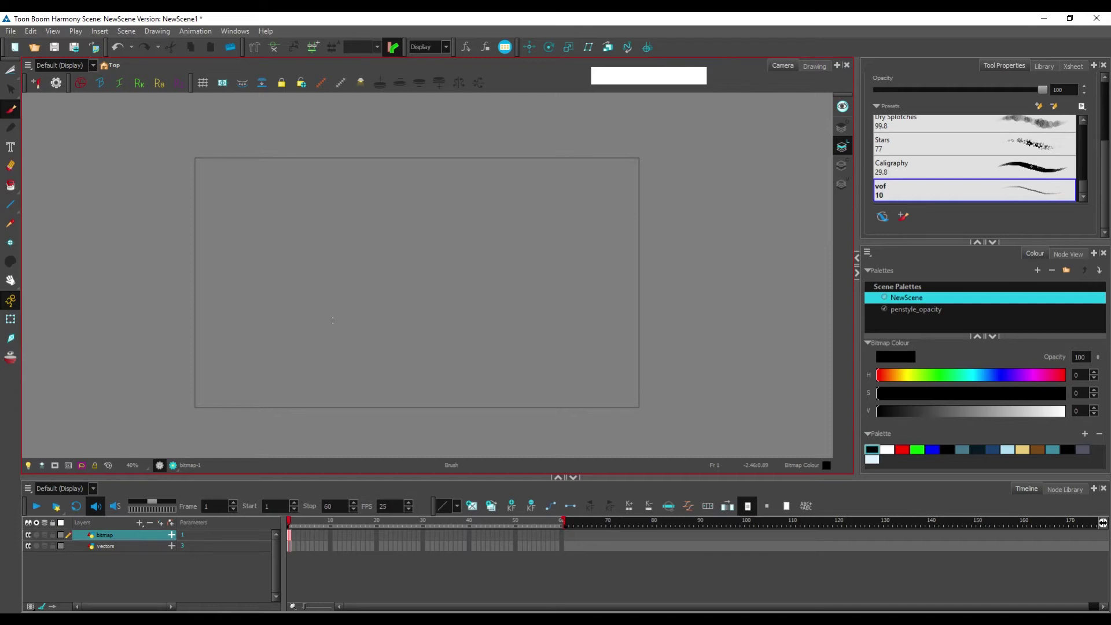
left_click(131, 32)
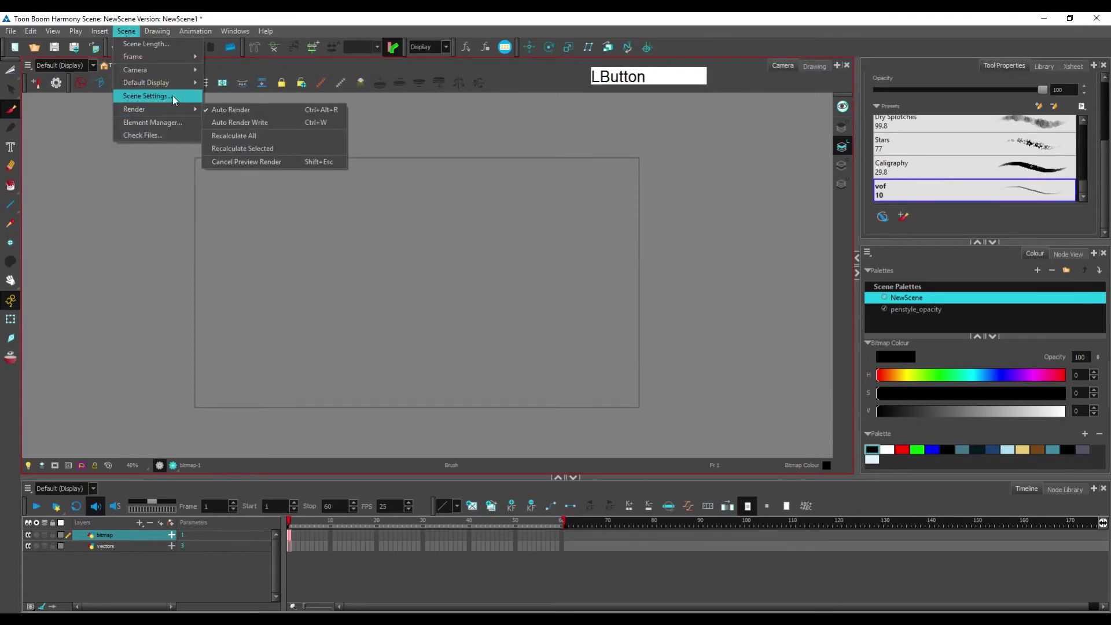
Step: Set the Bitmap Resolution factor to 400% in Scene Settings, giving a 15360×8640 canvas
left_click(181, 97)
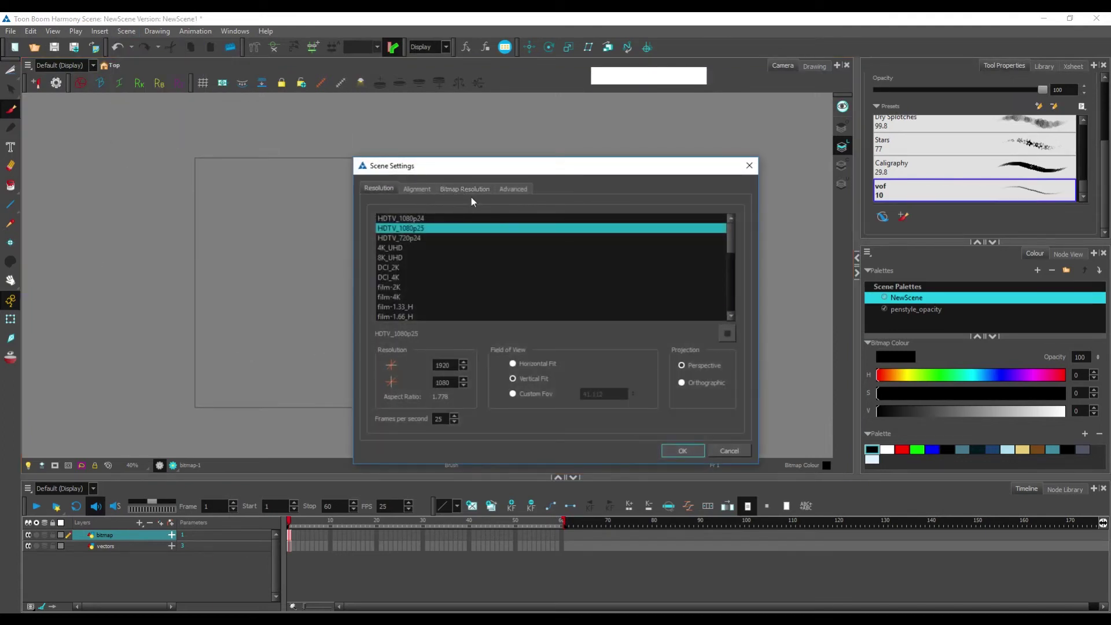
left_click(474, 191)
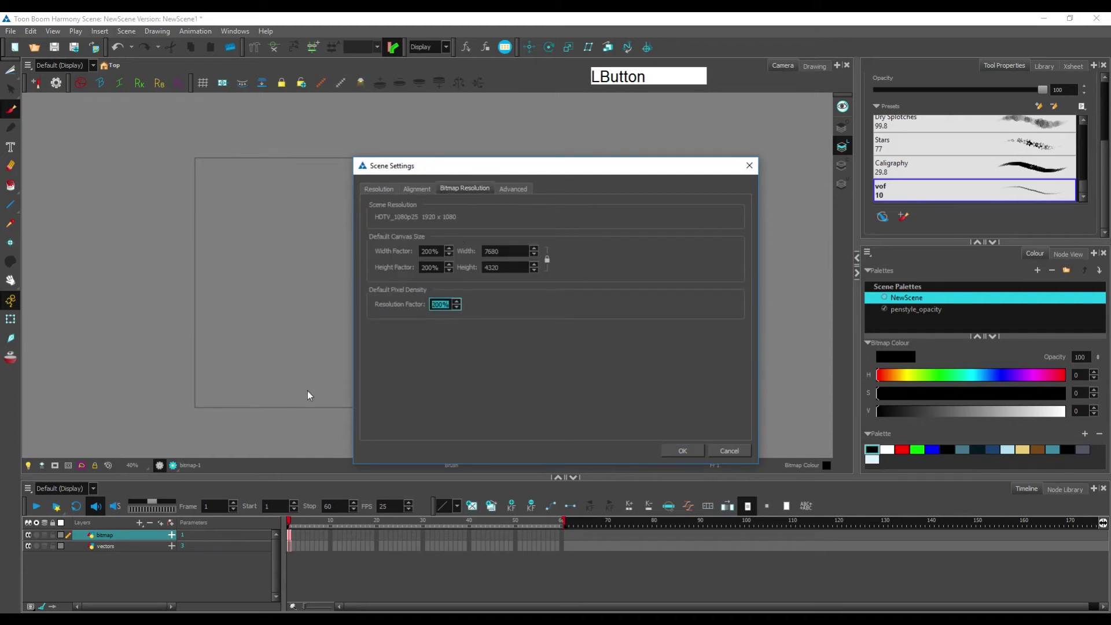
key("KP_4")
key("KP_0")
left_click(541, 355)
left_click(680, 175)
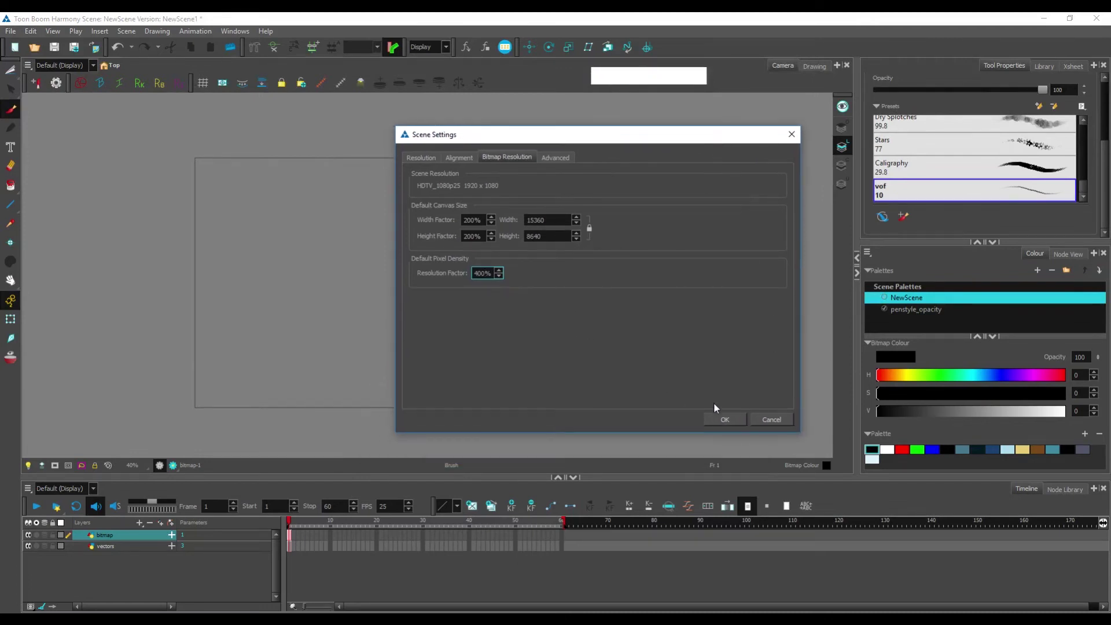
left_click(732, 422)
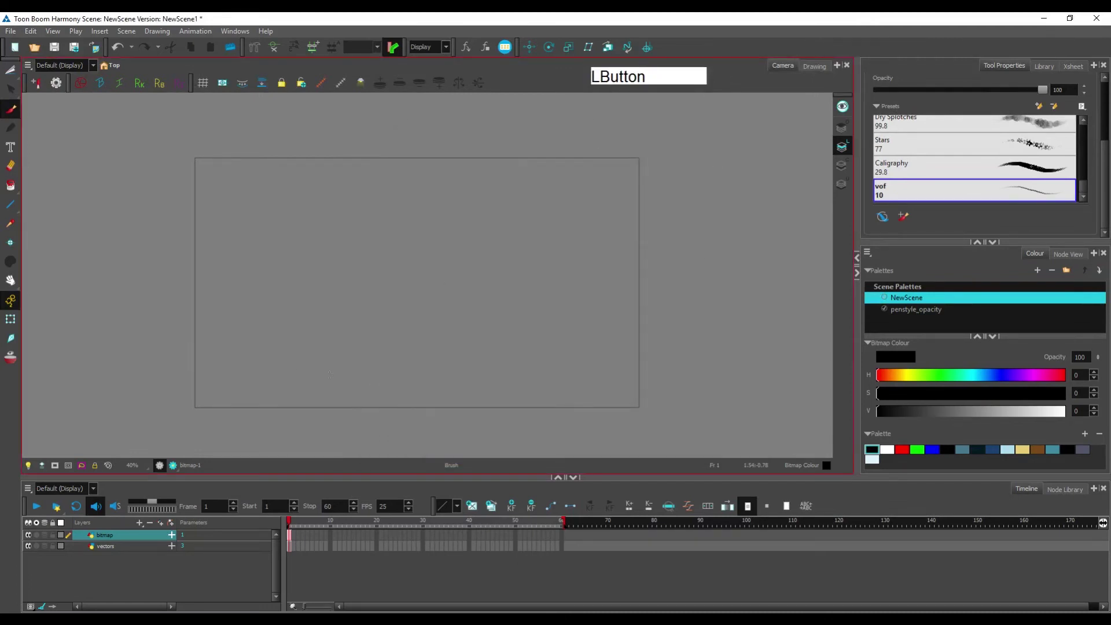
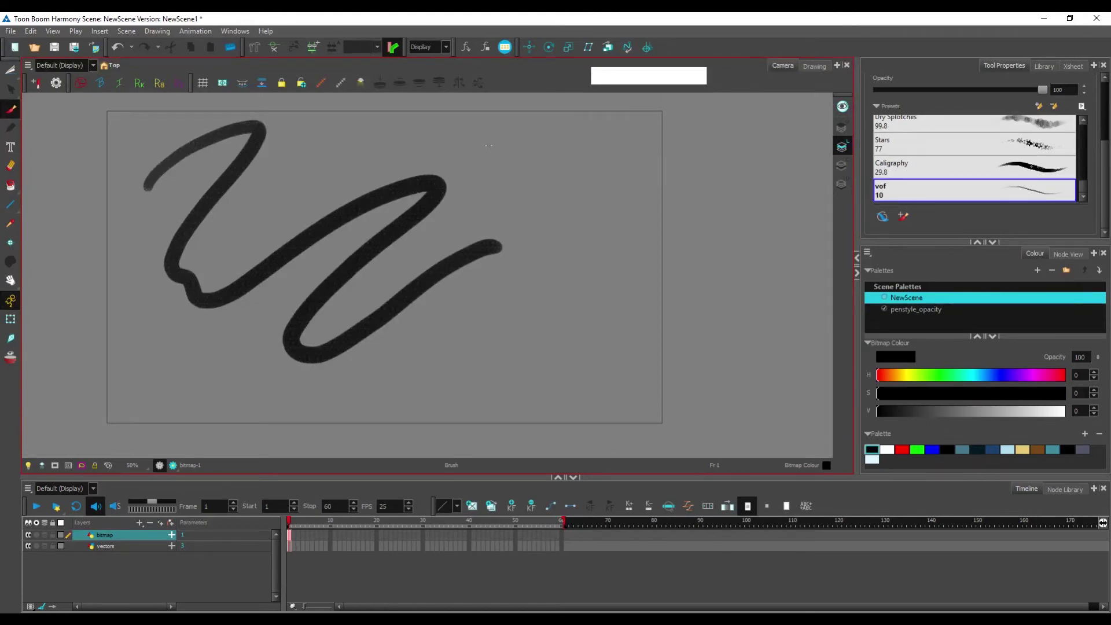
key("ctrl+z")
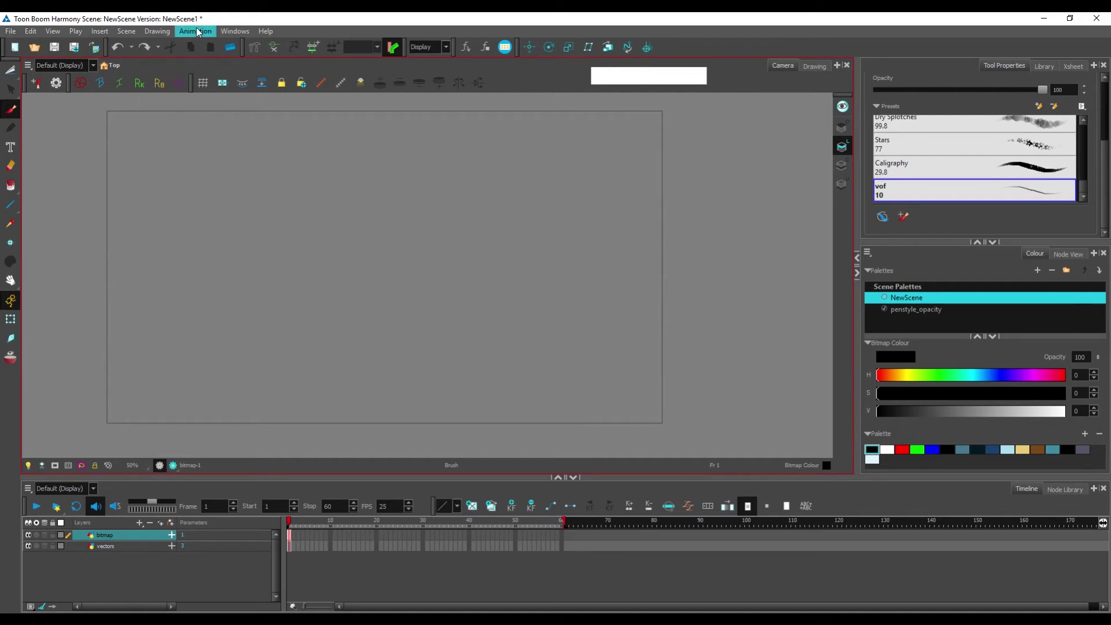
Step: Draw a thin tapered black zigzag on the bitmap layer with the Pipe Cleaner brush preset
left_click(135, 39)
left_click(177, 100)
left_click(473, 192)
key("KP_2")
left_click(525, 360)
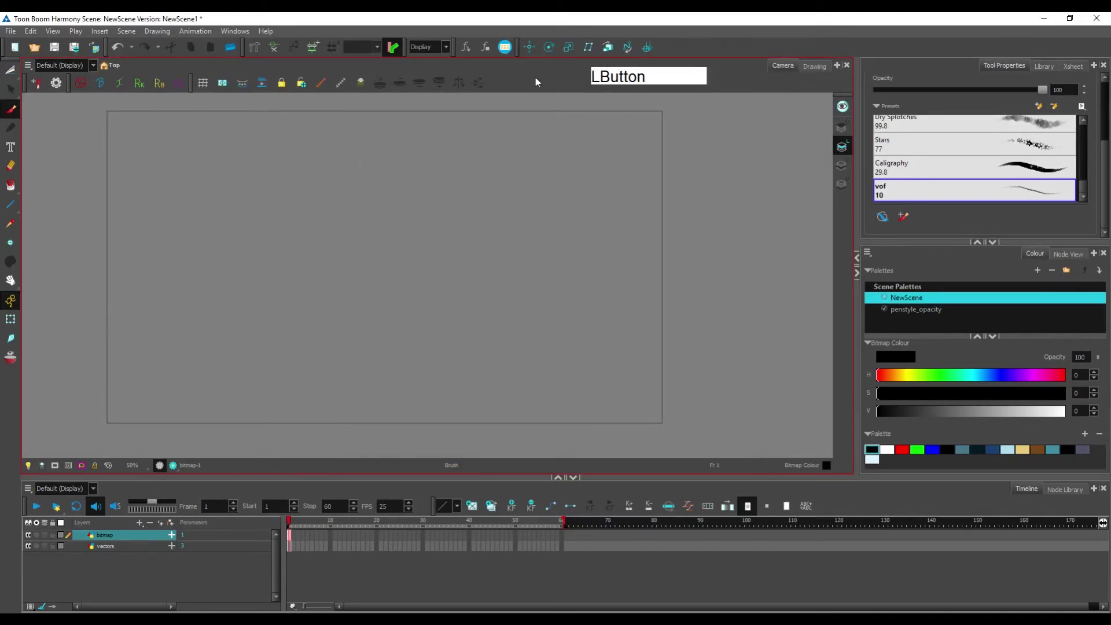
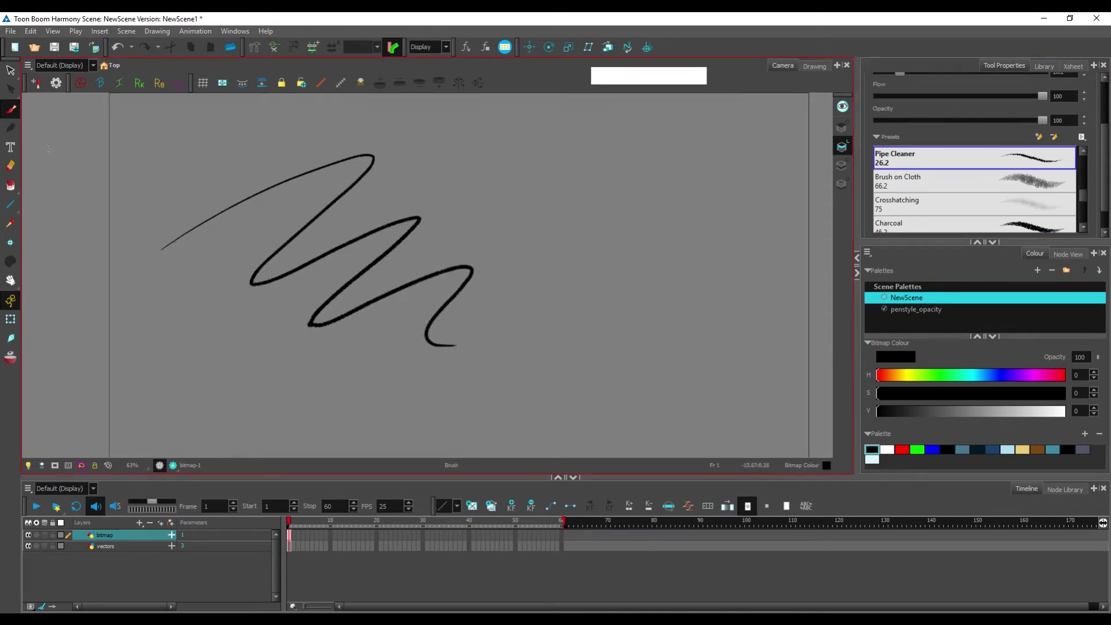
left_click(17, 135)
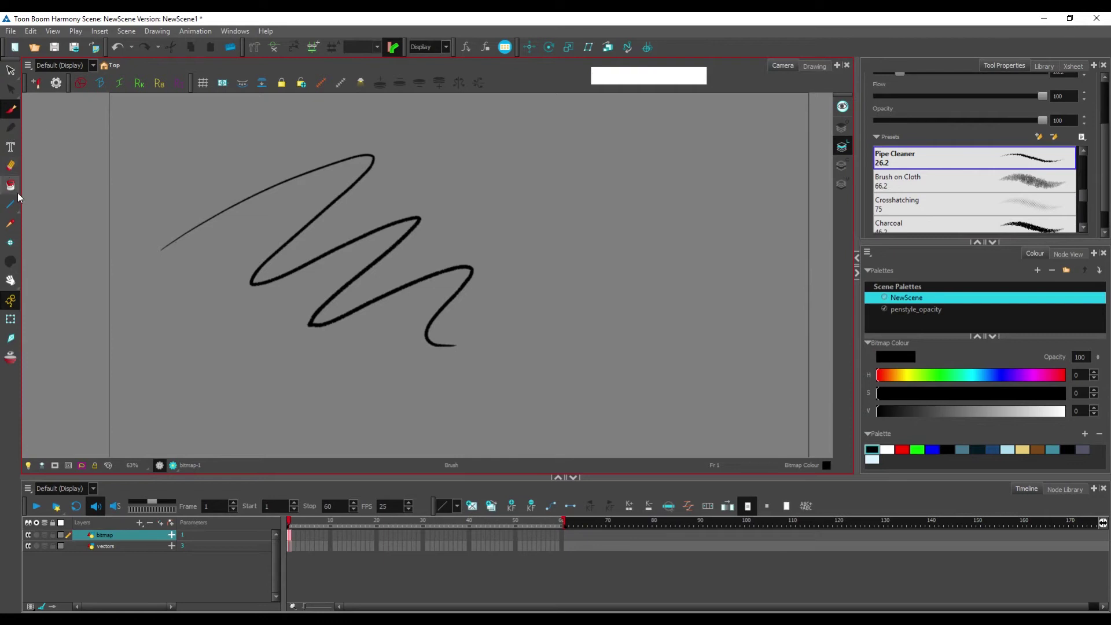
Step: Switch from the shape-tool pop-up to the Rectangle tool
left_click(16, 209)
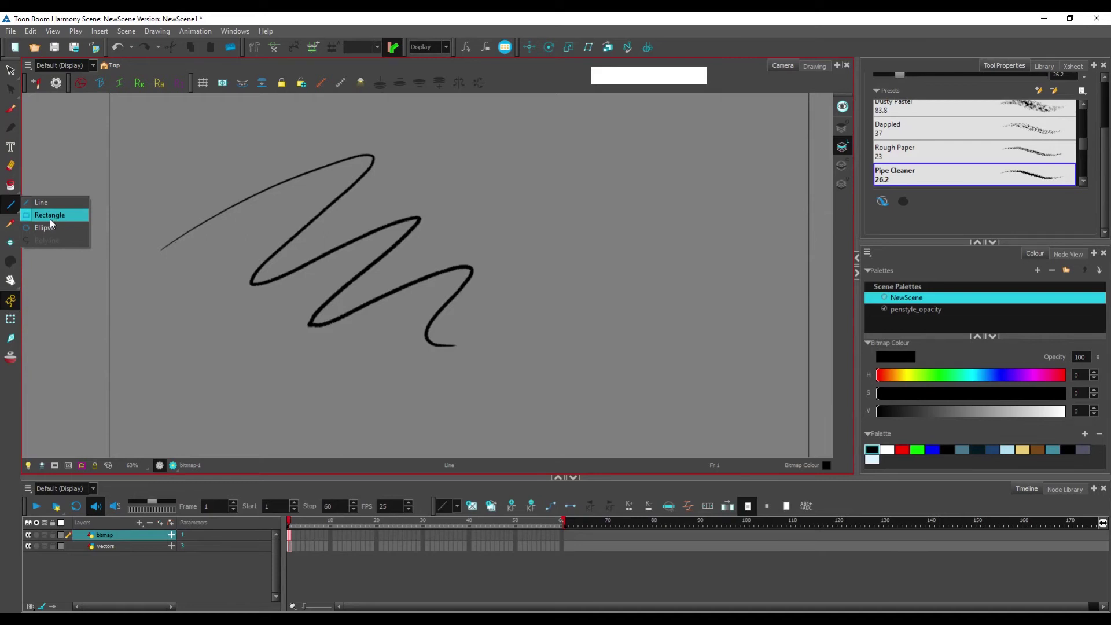
left_click(55, 221)
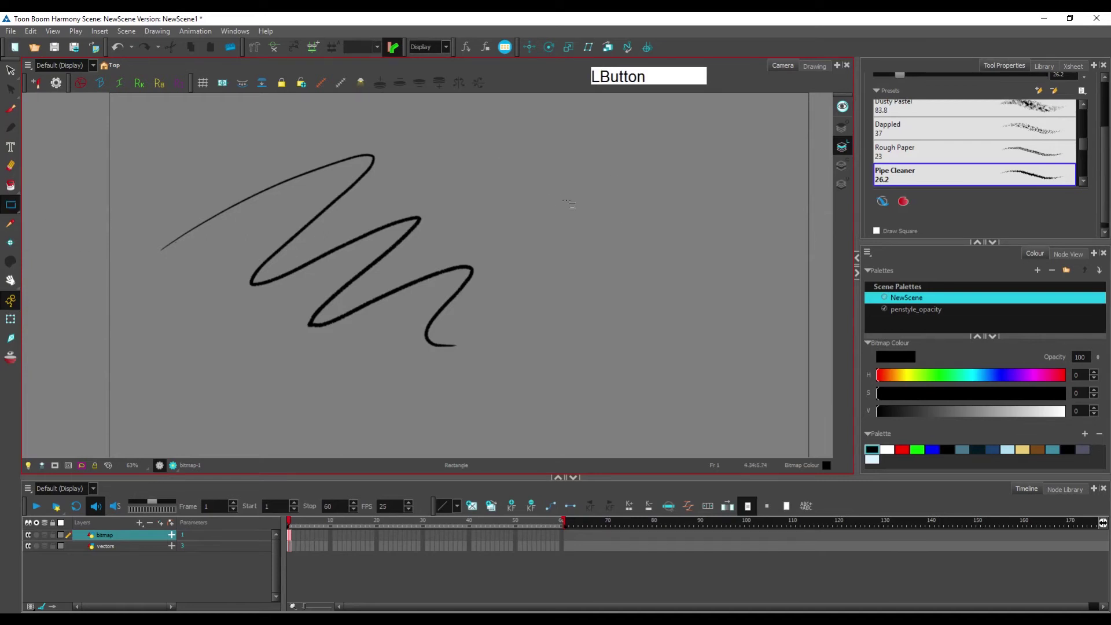
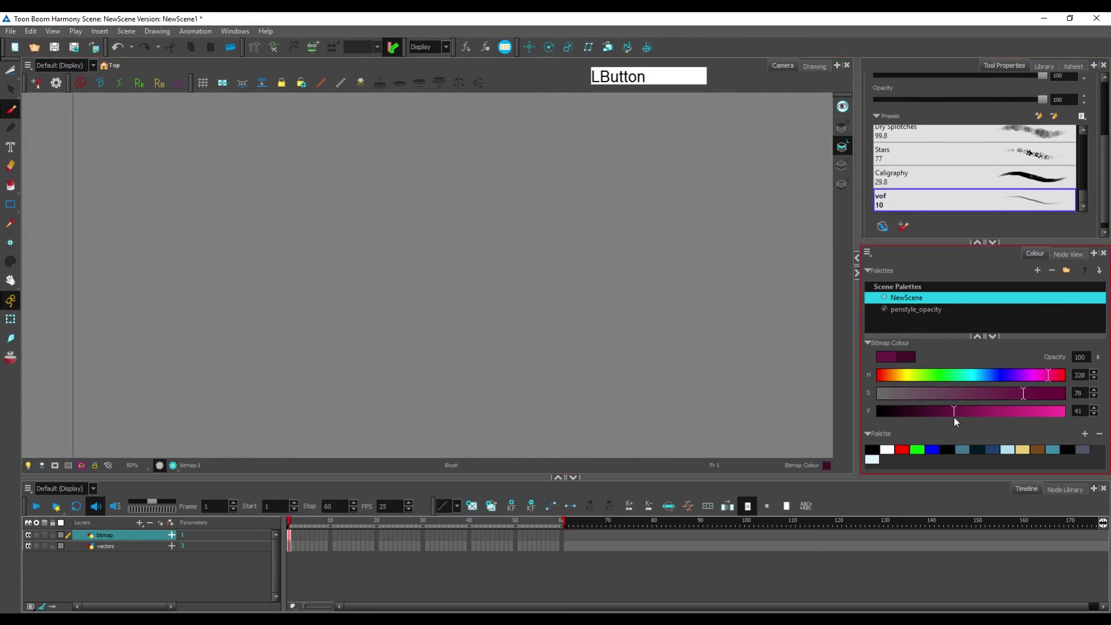
Step: Shift the vof brush colour to a brown hue on the H slider for the zigzag strokes
left_click(892, 378)
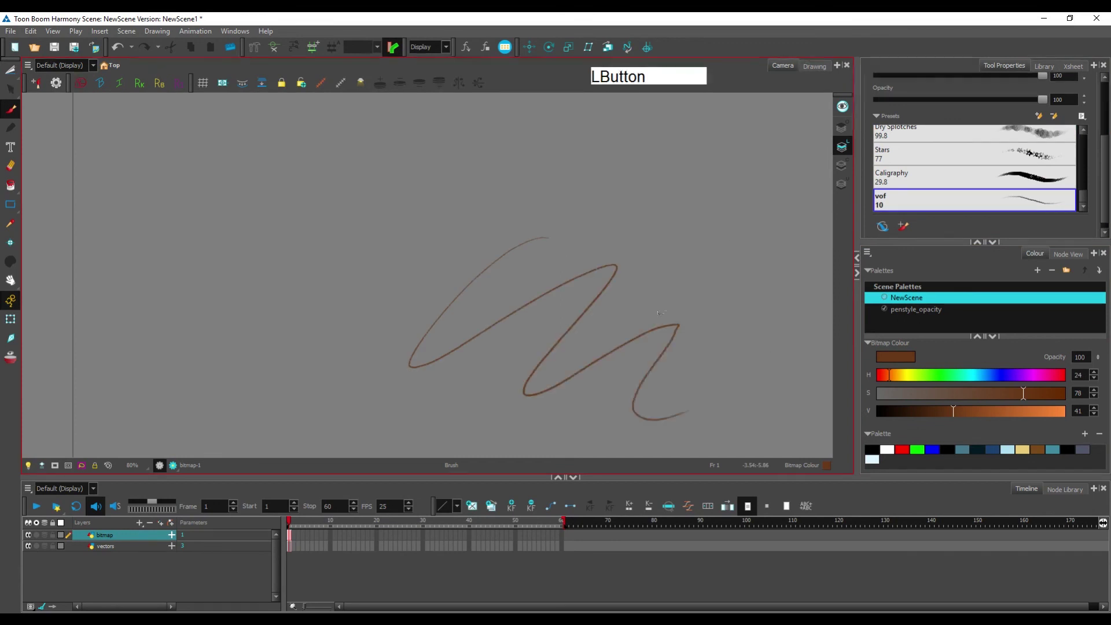